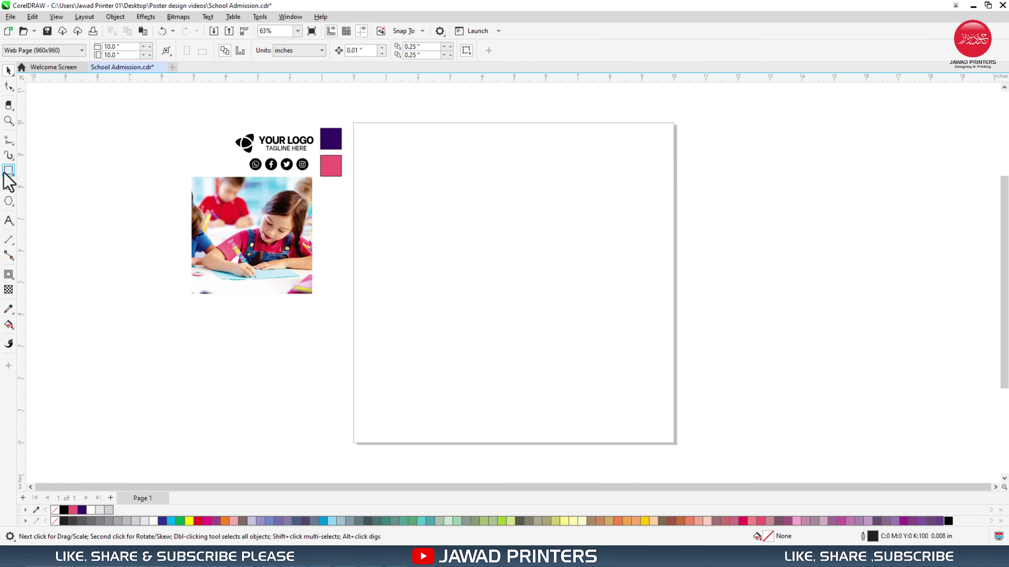
Add a page-sized frame rectangle by double-clicking the Rectangle tool
double_click(9, 180)
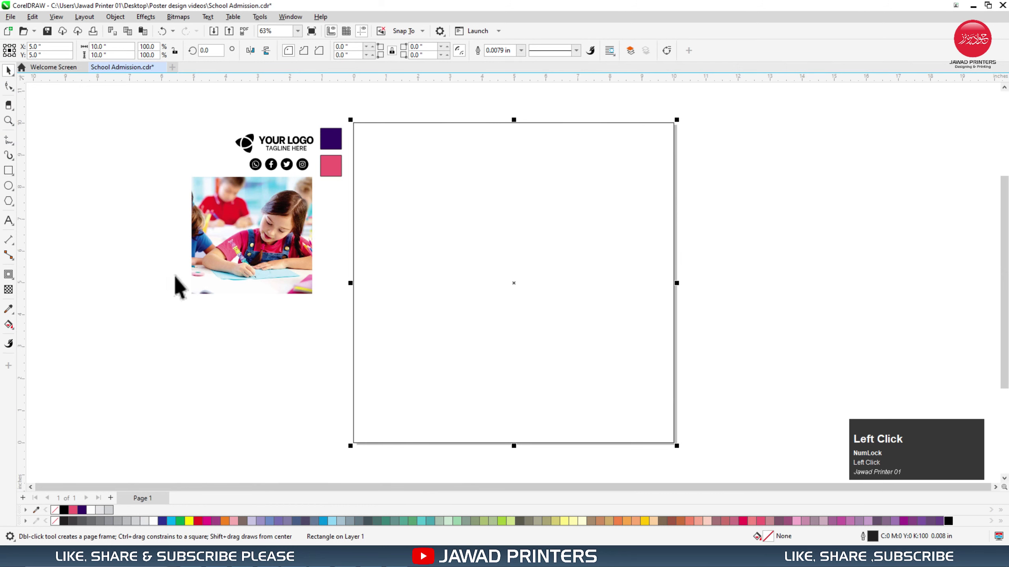
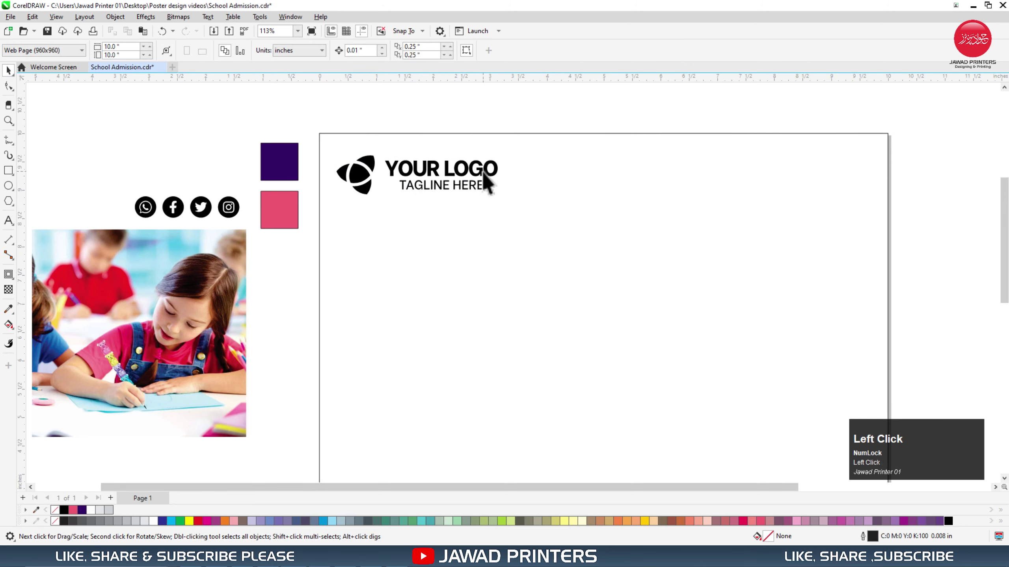
Sample the pink swatch with the eyedropper and fill the logo symbol with it
key("ctrl+u")
left_click(513, 127)
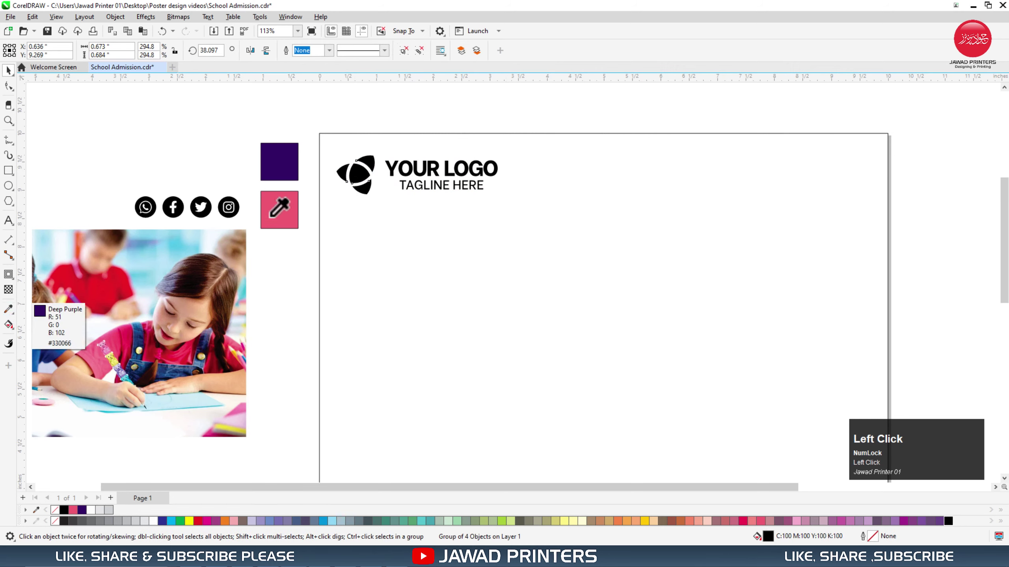
key("space")
key("ctrl+r")
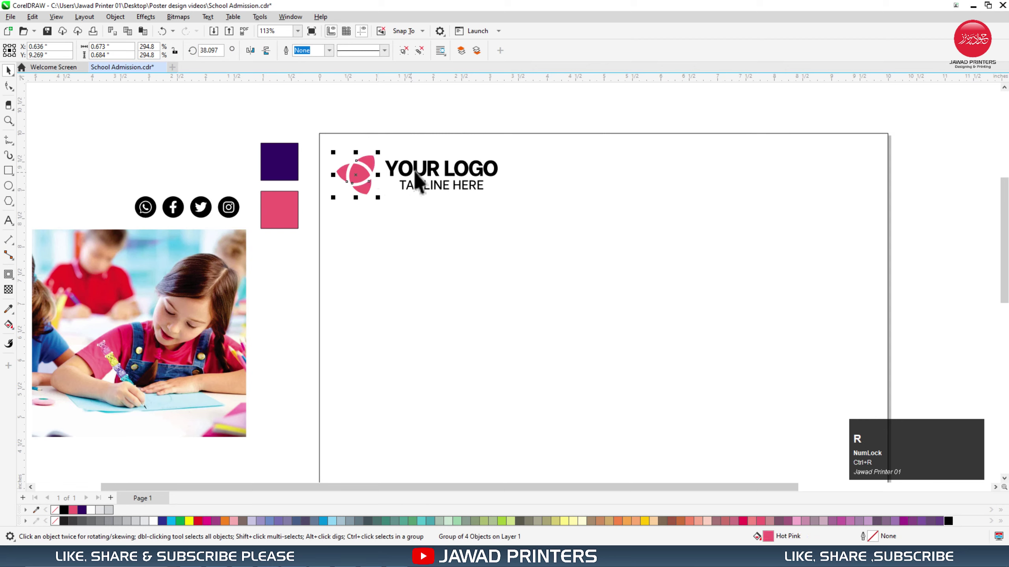
Fill the word YOUR pink, then select the tagline for recolouring
left_click(425, 179)
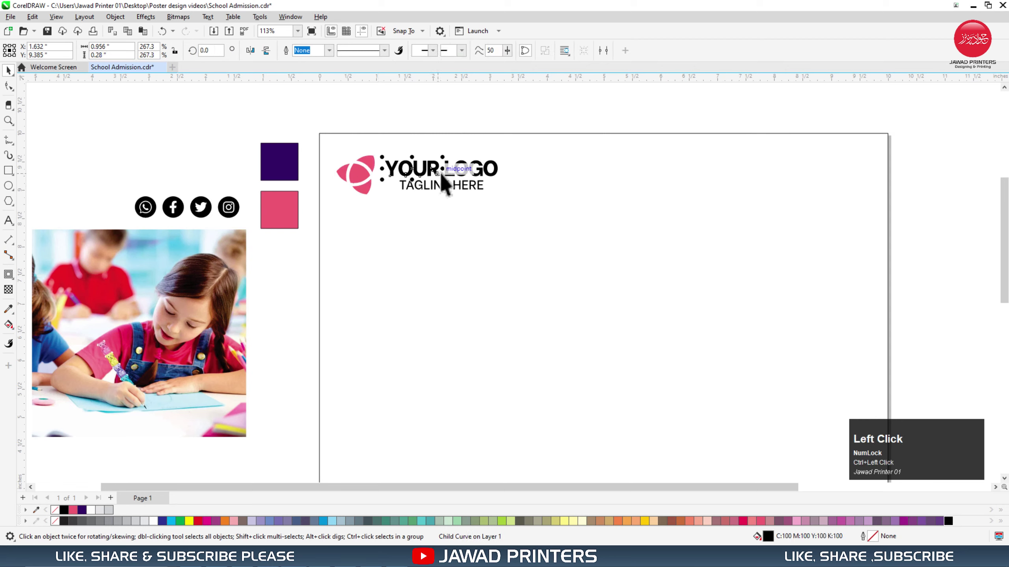
key("ctrl+r")
left_click(457, 197)
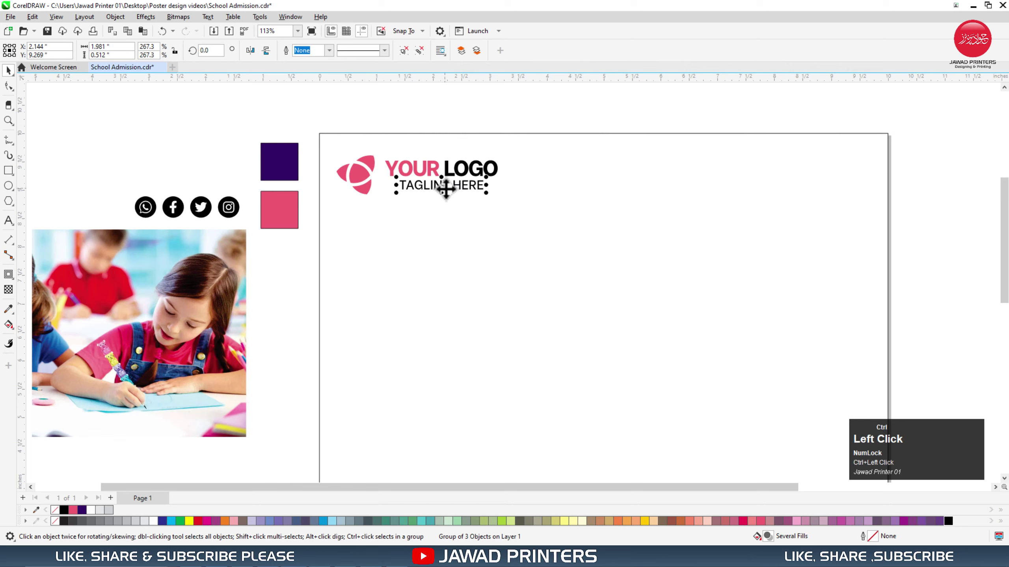
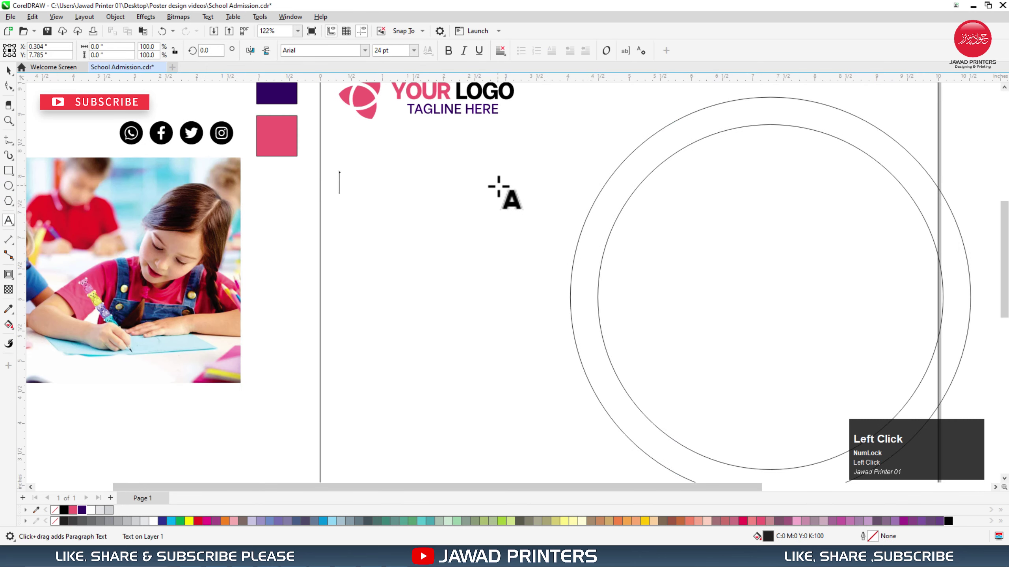
Finish the 2024 text, set it in Calisto MT and enlarge it into a big headline
key("ctrl+space")
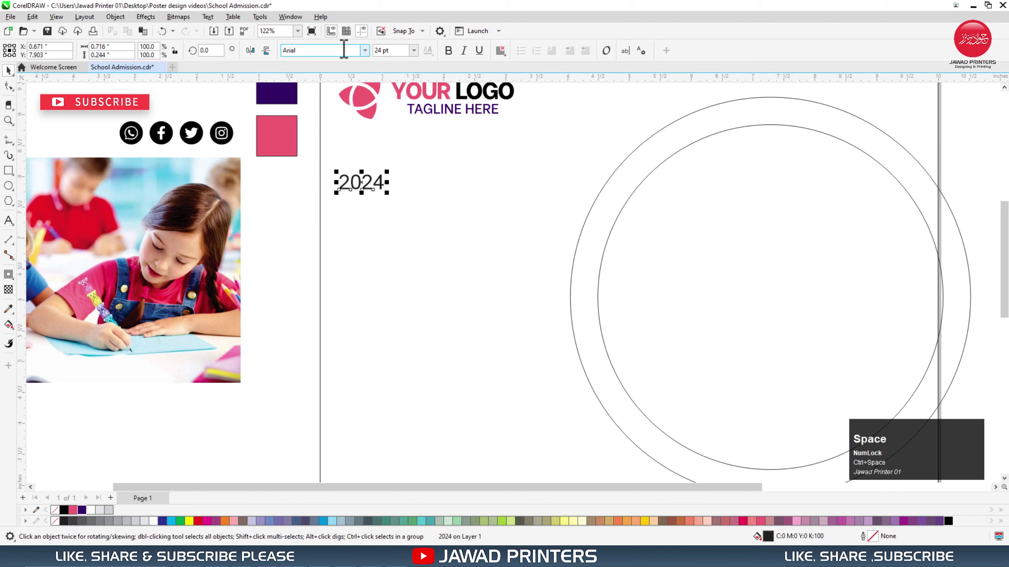
left_click(370, 58)
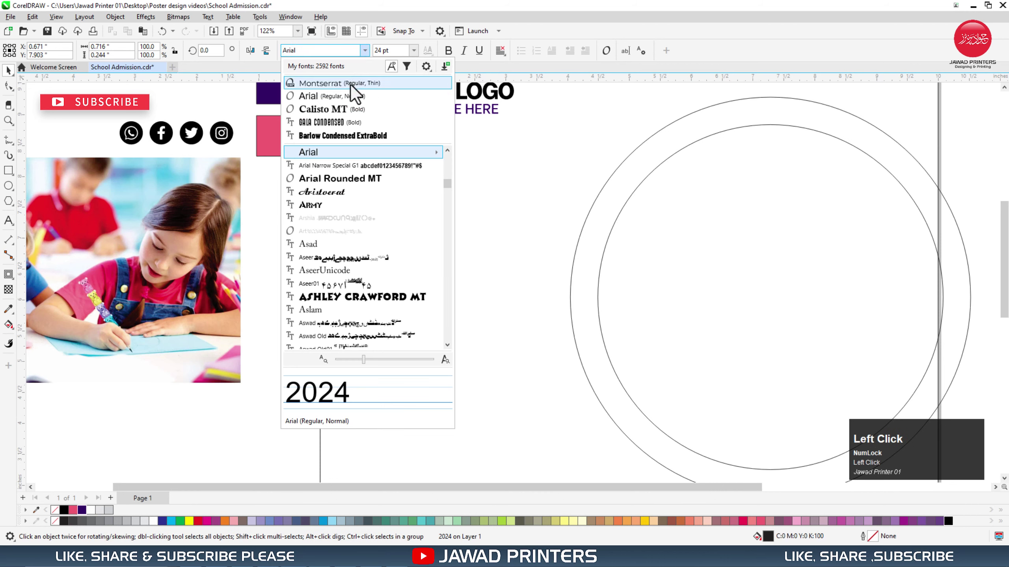
left_click_drag(348, 116, 85, 519)
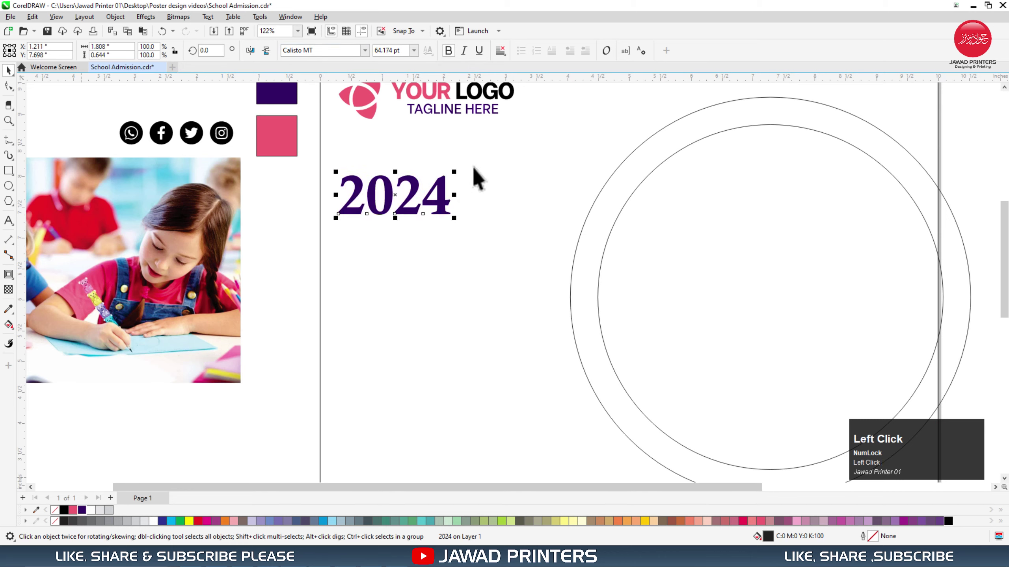
key("l")
left_click(299, 199)
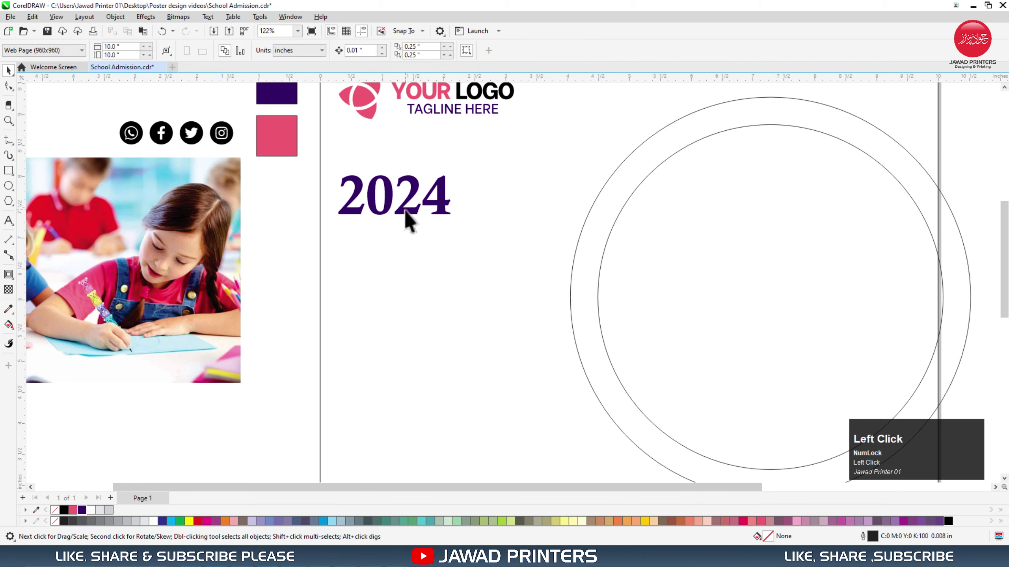
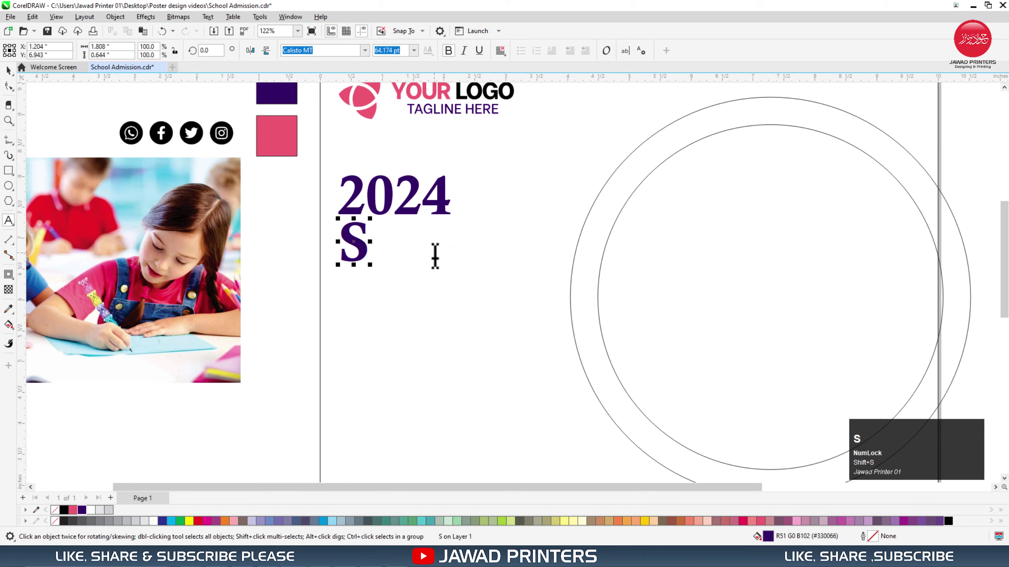
Enter SCHOOL and ADMISSION as two headline lines beneath 2024
key("shift+o")
key("shift+l")
key("shift+Return")
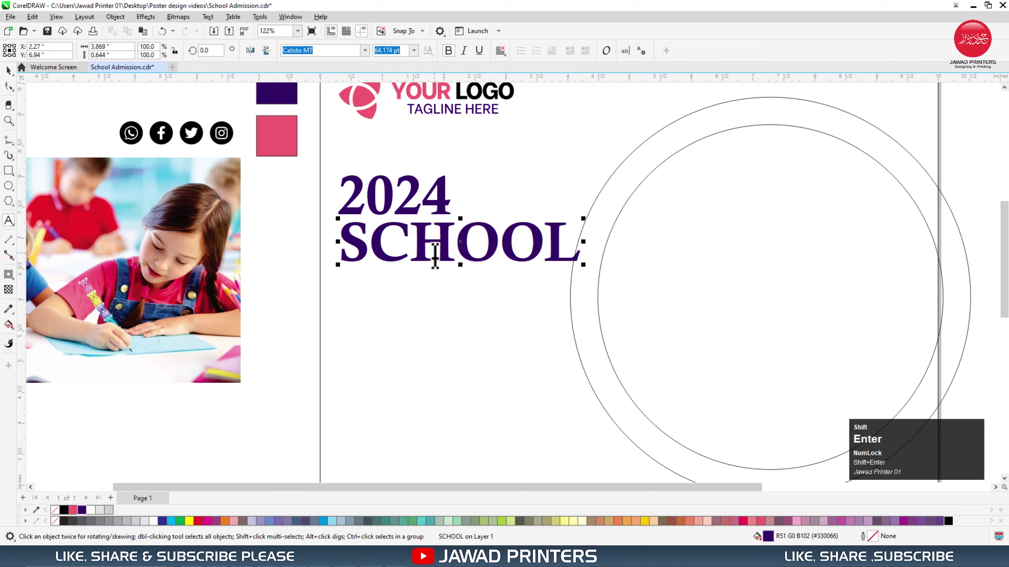
key("shift+a")
key("shift+b")
key("shift+d")
key("shift+m")
key("shift+i")
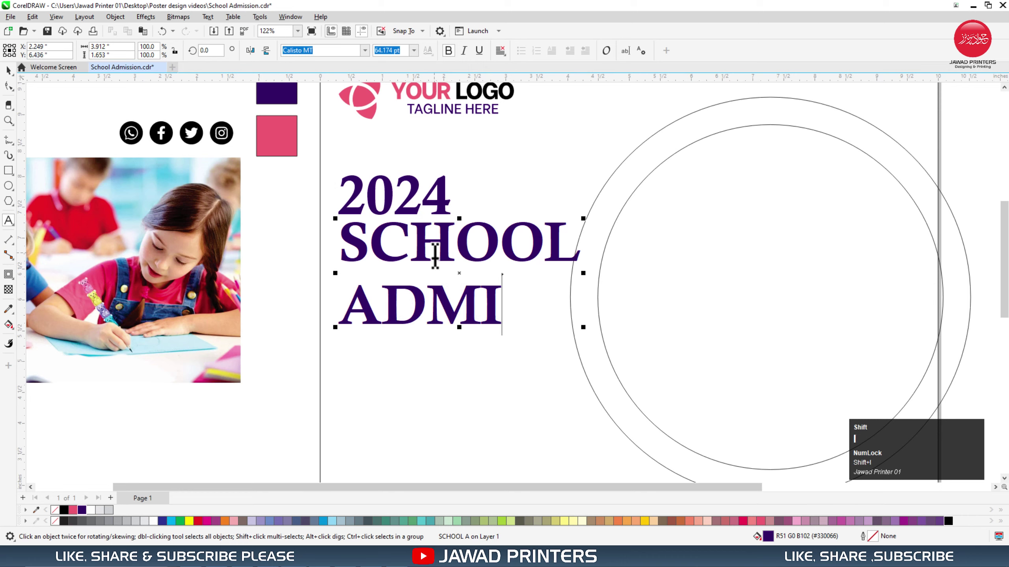
key("shift+s")
key("shift+i")
key("shift+o")
key("shift+n")
key("ctrl+space")
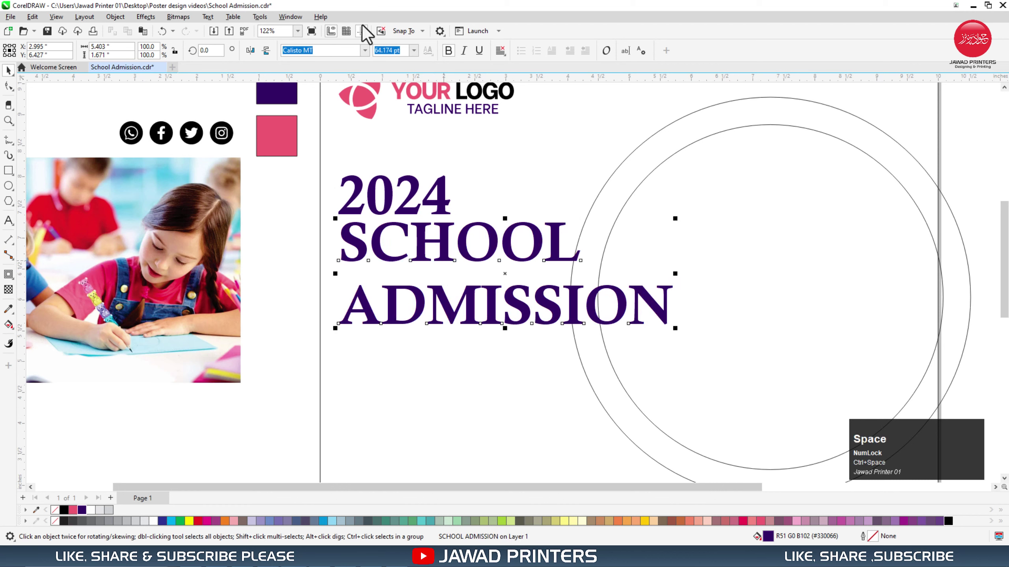
Set the headline in Montserrat and pull its two lines closer together
left_click(371, 58)
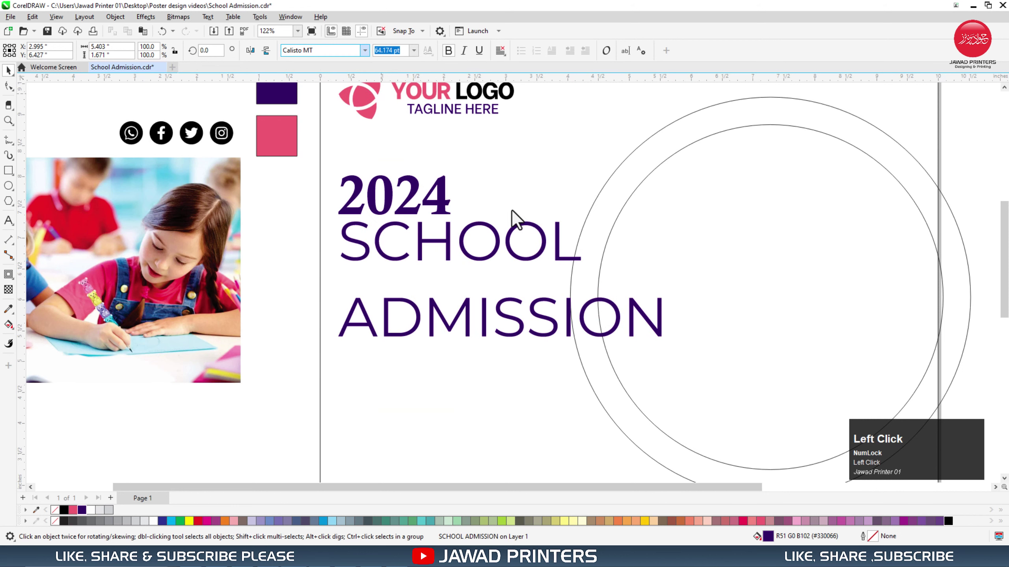
left_click_drag(14, 94, 378, 192)
key("space")
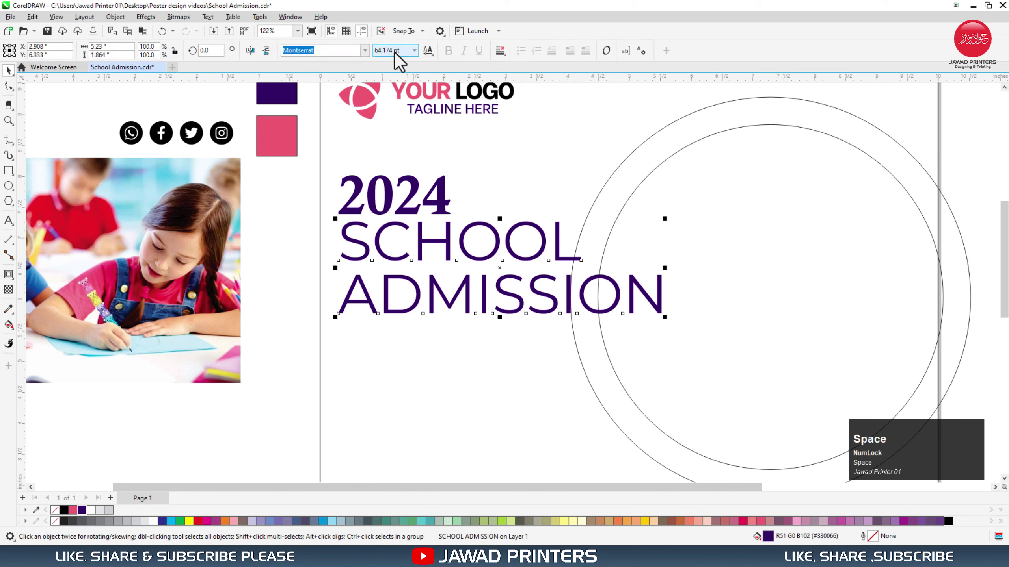
Reduce the SCHOOL ADMISSION size and give it a bold Montserrat weight
left_click_drag(390, 57, 370, 58)
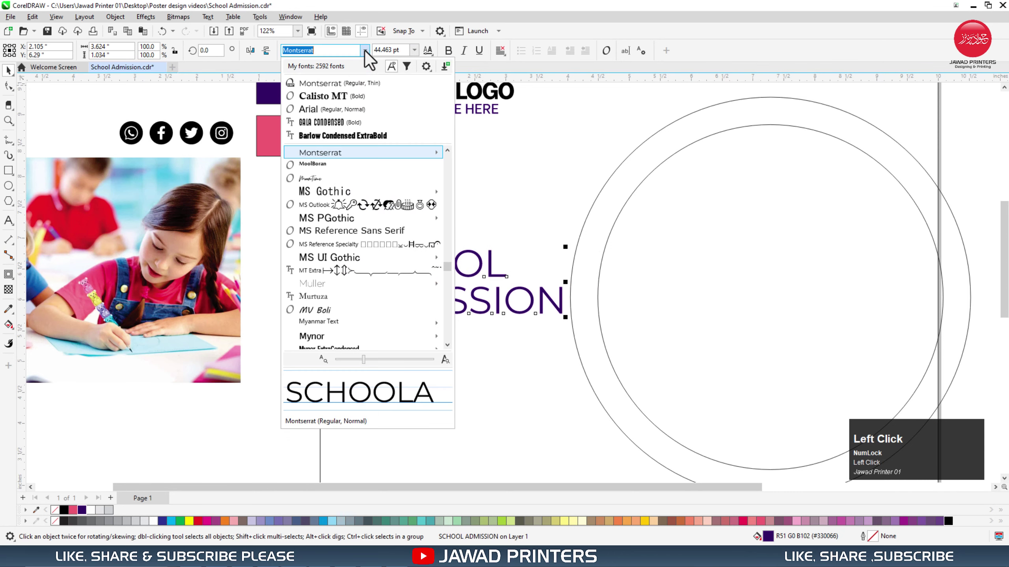
left_click_drag(452, 60, 726, 303)
key("space")
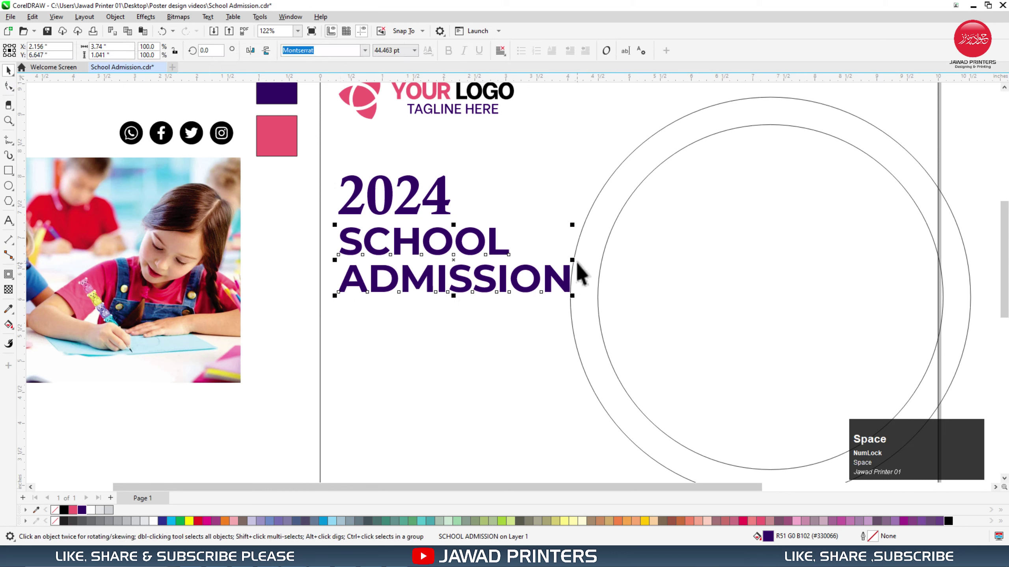
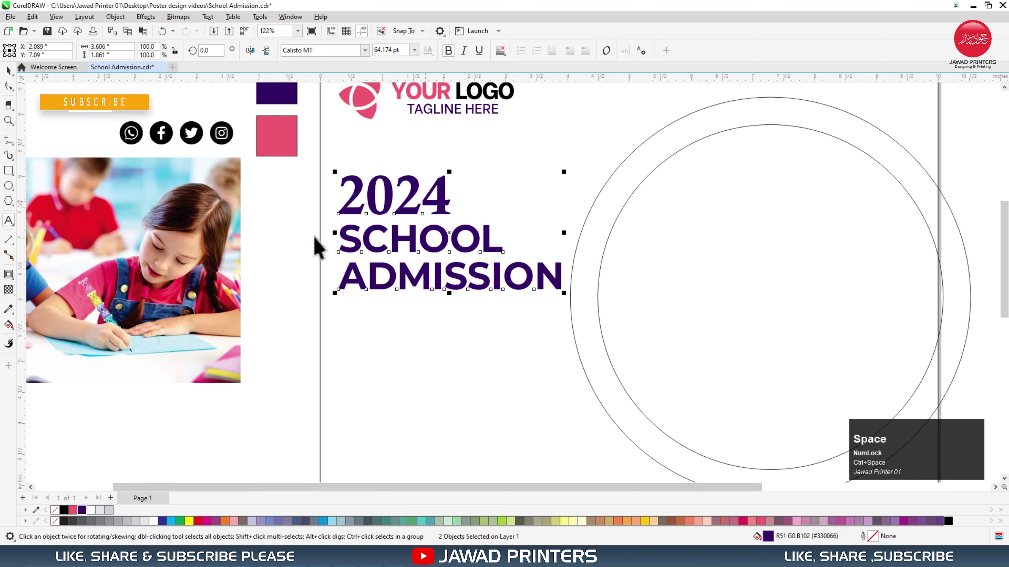
Colour SCHOOL ADMISSION with the pink palette swatch
left_click(324, 269)
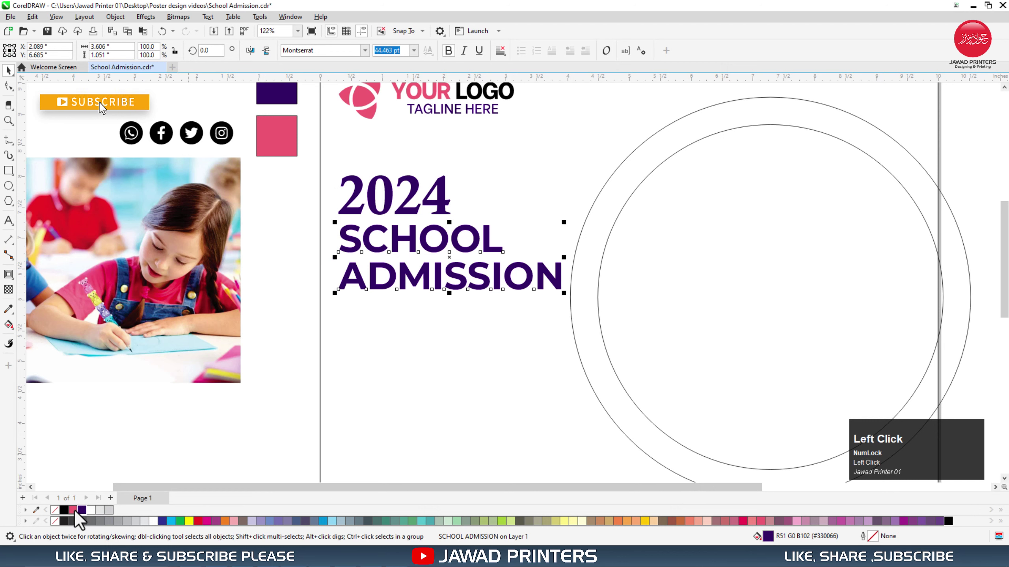
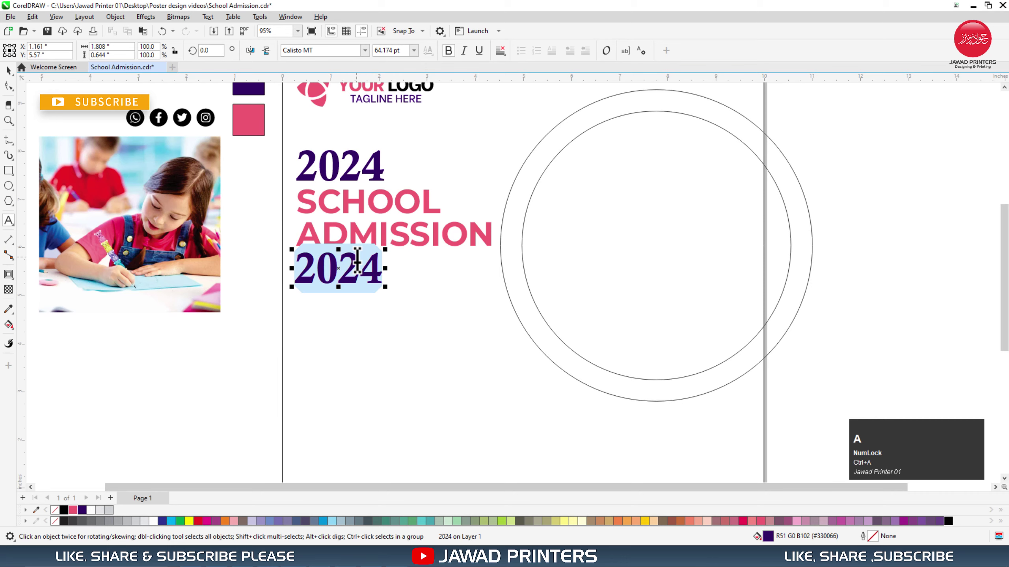
Replace the copied 2024 with NOW OPEN FOR REGISTRATION and make it italic
key("shift+n")
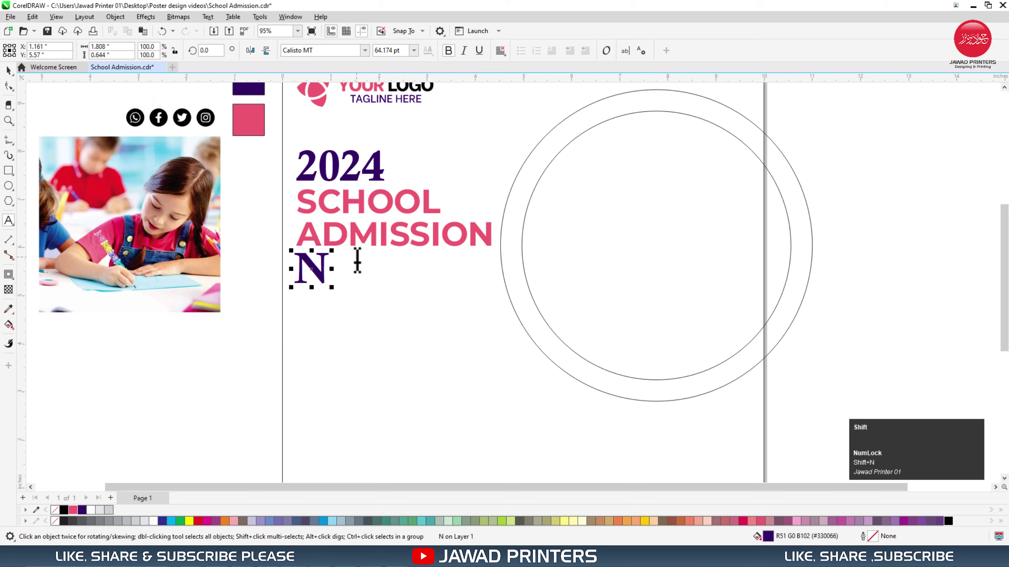
key("shift+space")
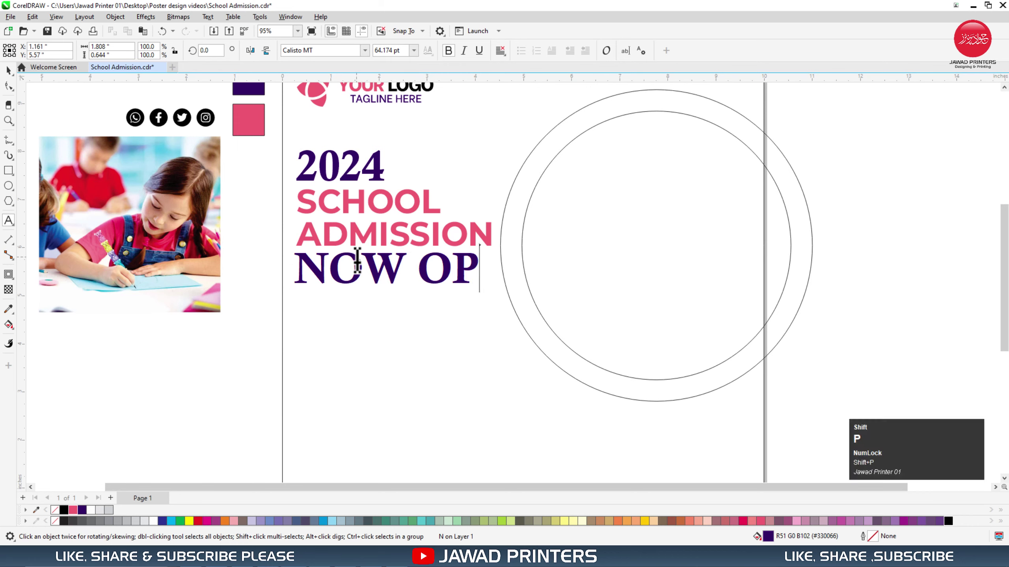
key("shift+space")
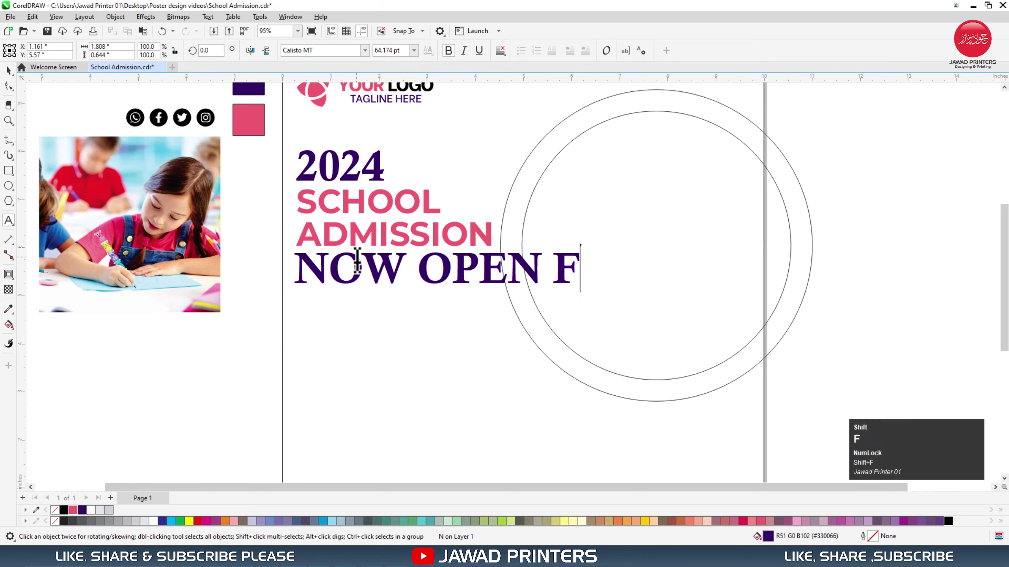
key("shift+space")
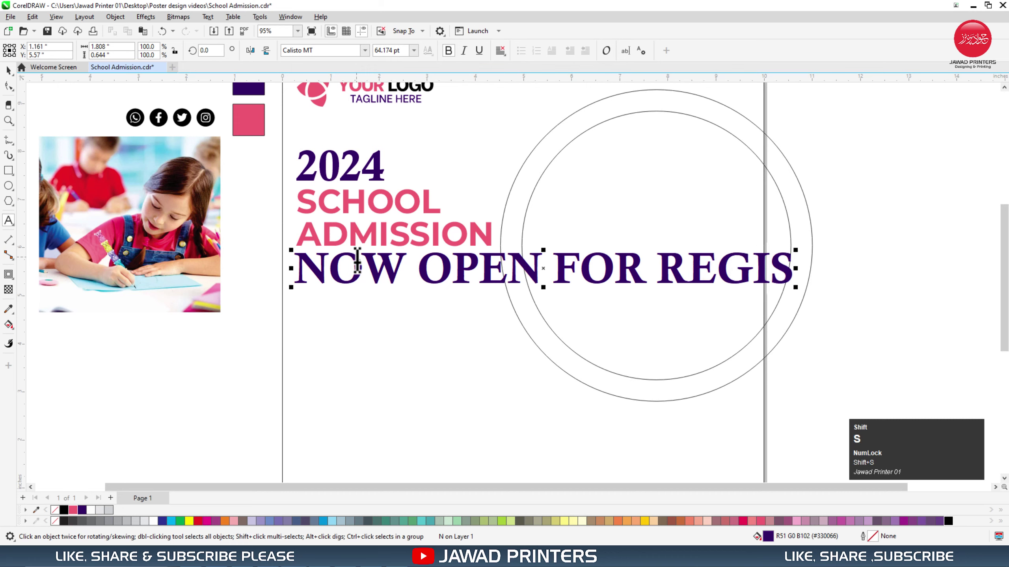
key("shift+t")
key("shift+r")
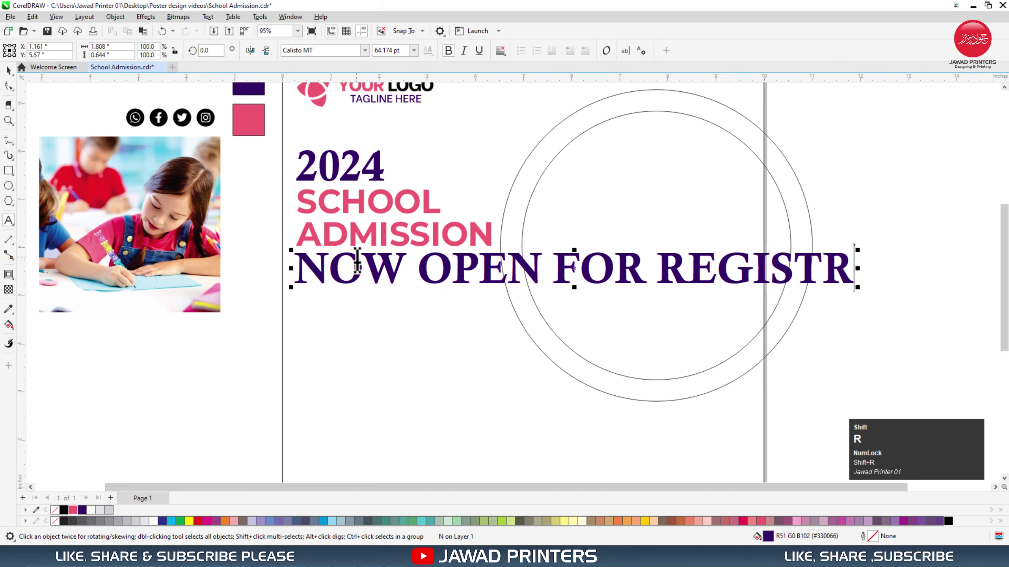
key("shift+a")
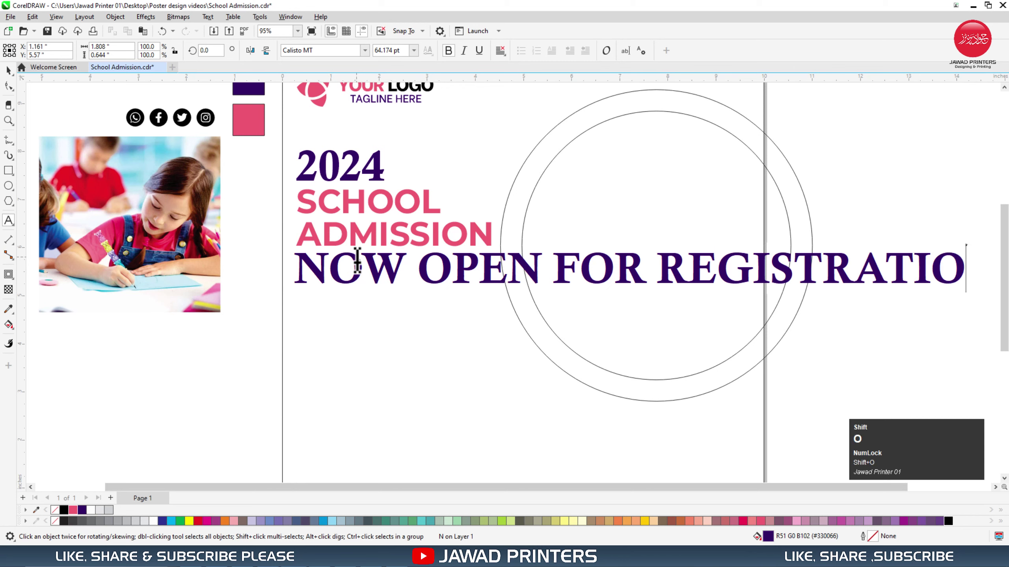
key("shift+n")
key("ctrl+space")
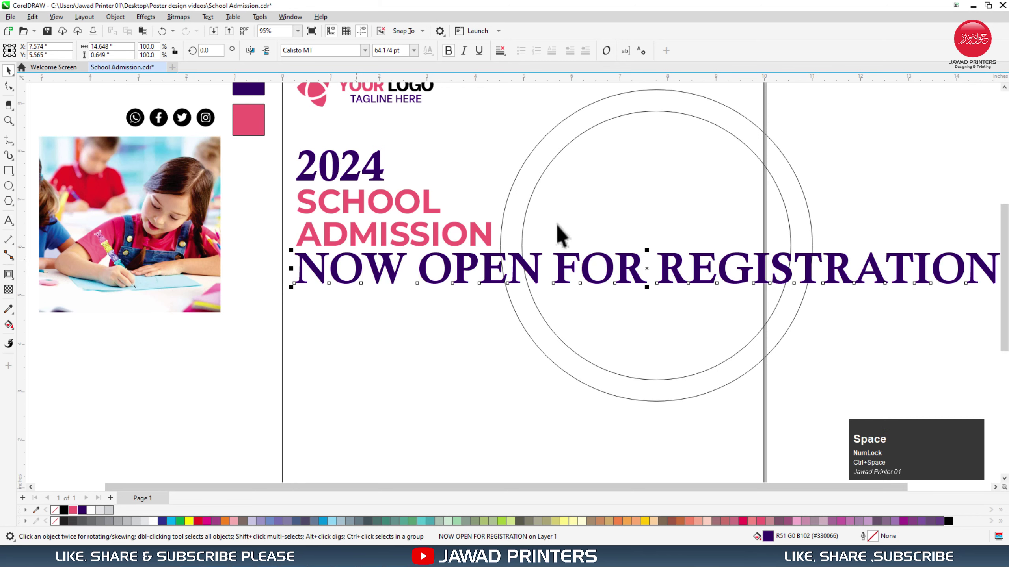
left_click(475, 58)
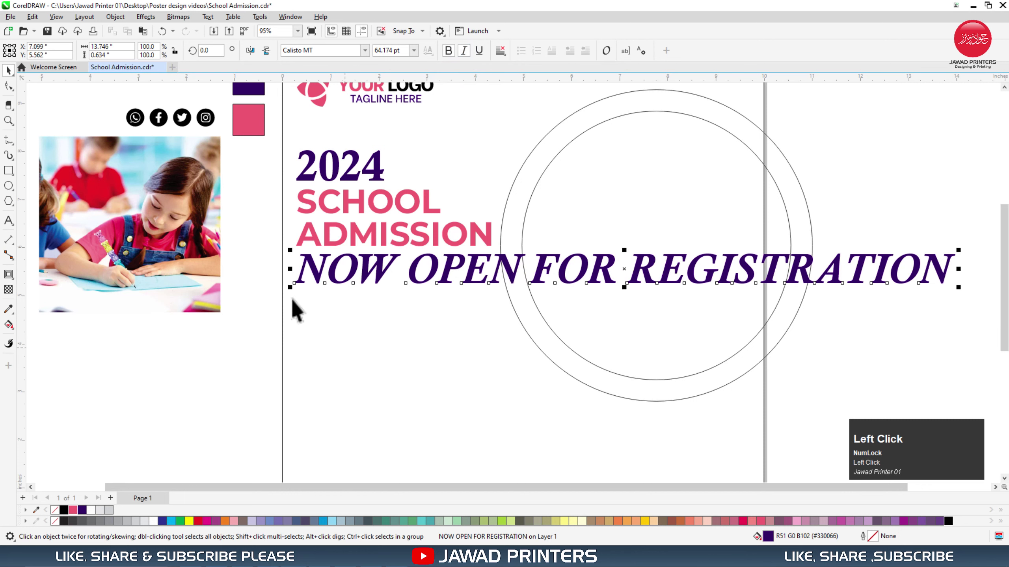
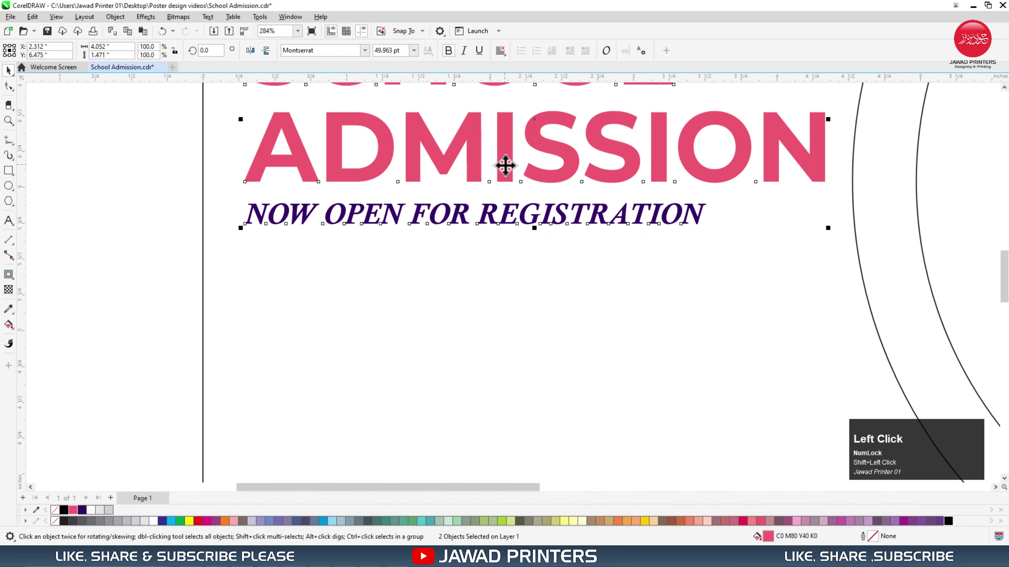
Left-align the tagline with the heading and stretch it to the ADMISSION width
key("l")
left_click_drag(701, 219, 159, 245)
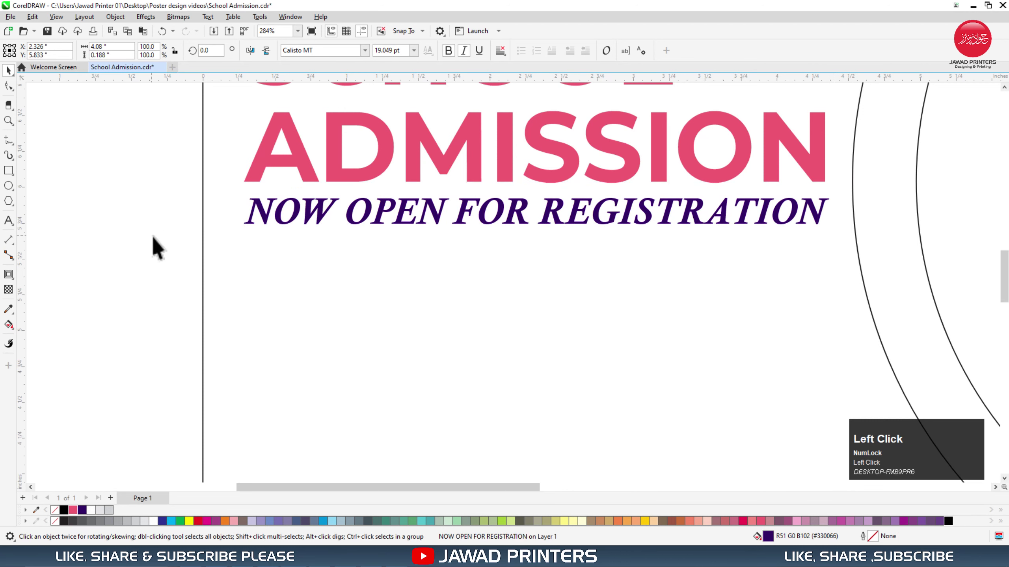
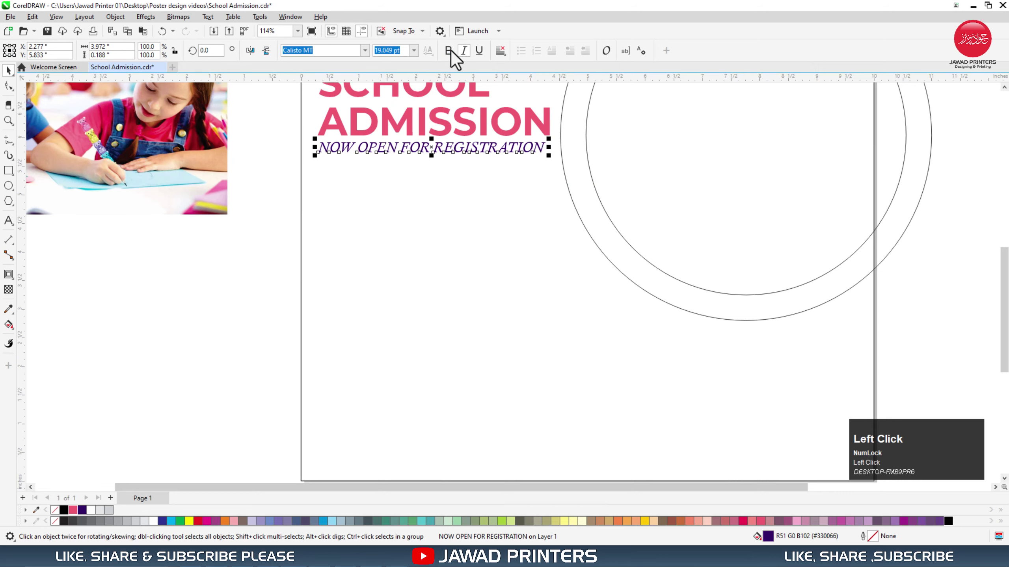
left_click(450, 56)
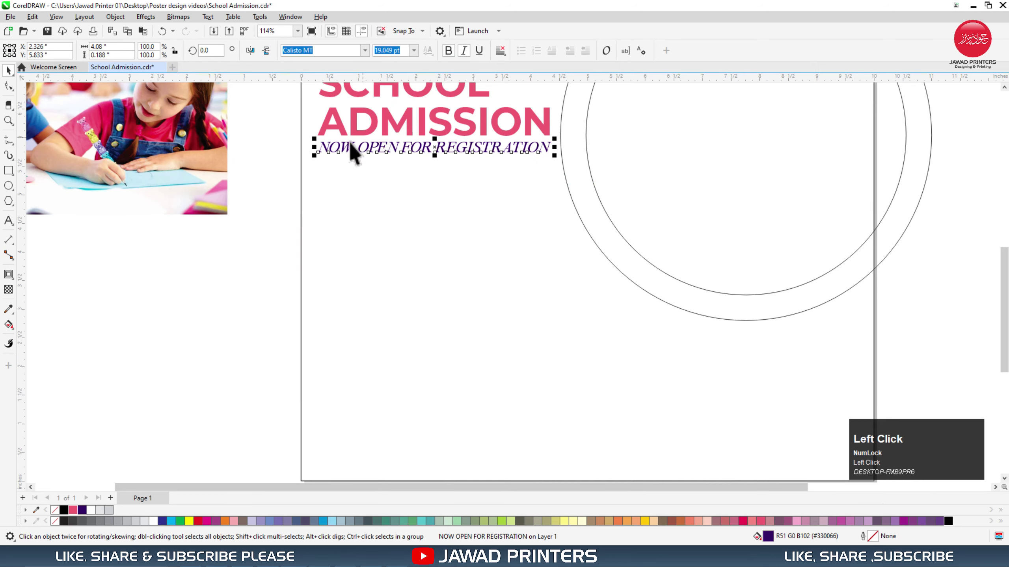
left_click(16, 190)
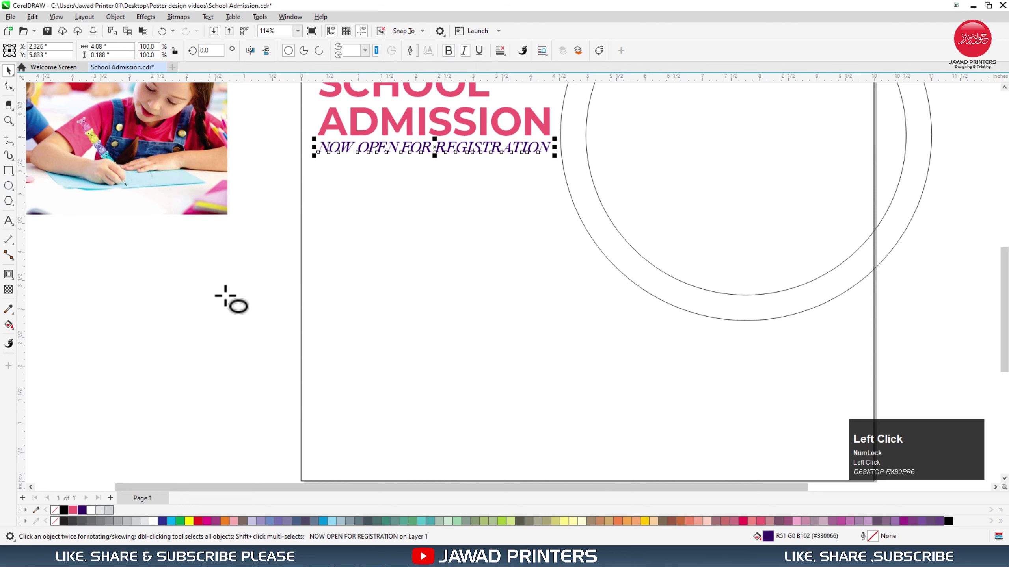
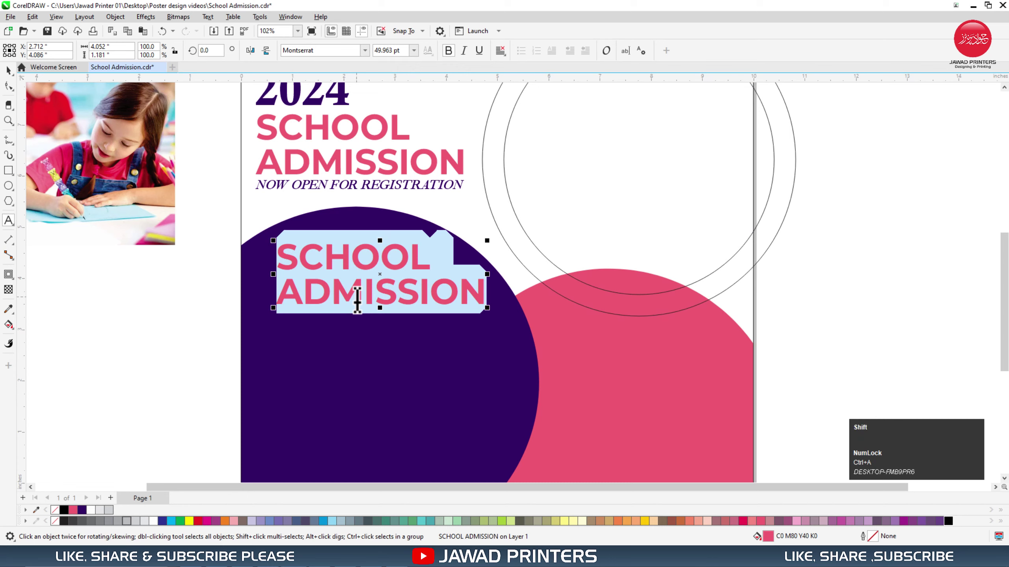
Overwrite the copied heading with 'Fun Exciting Learning' on the first line
key("shift+f")
key("shift+u")
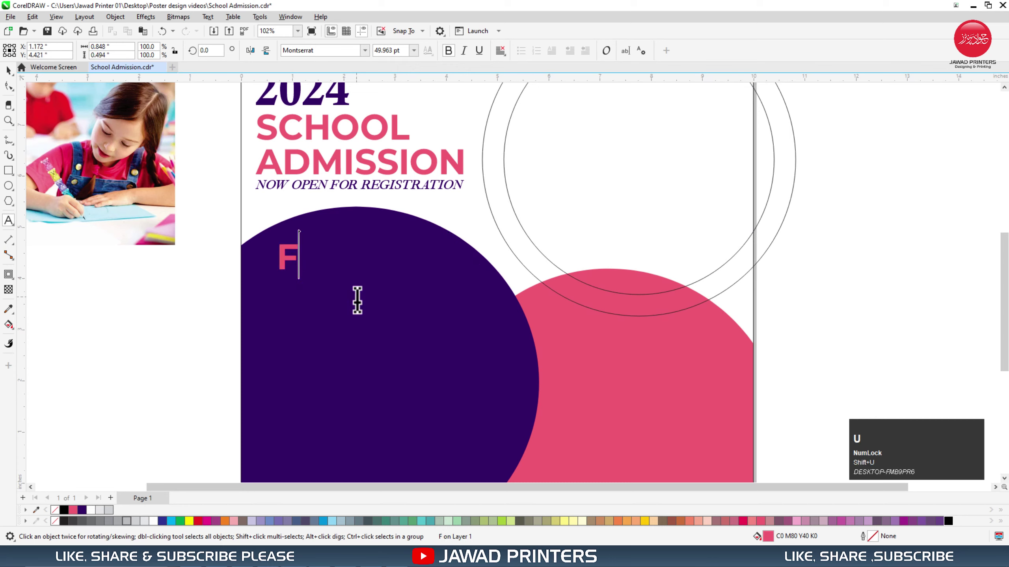
type("un")
key("space")
key("shift+e")
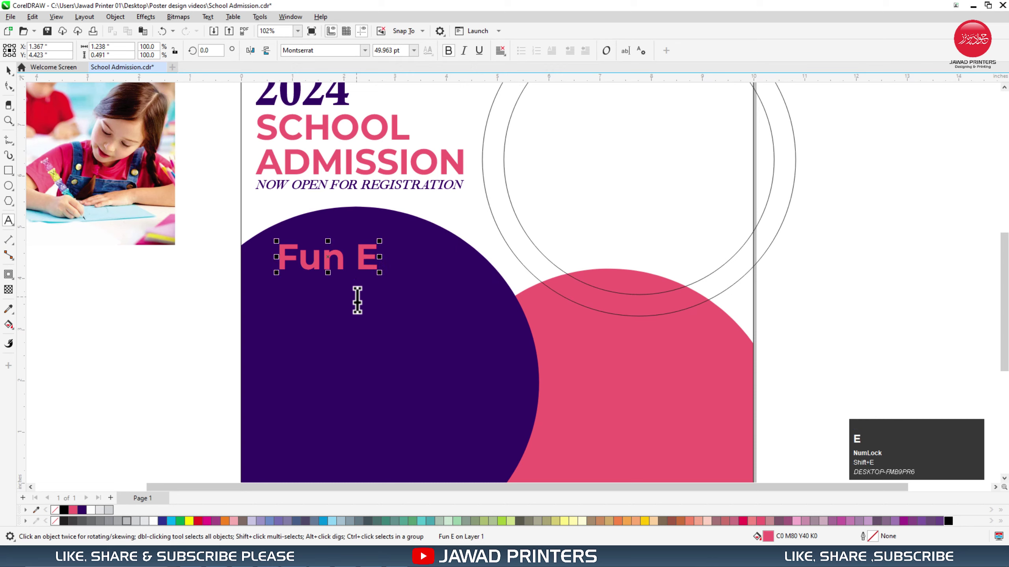
key("c")
type("cxc")
type("iting")
key("space")
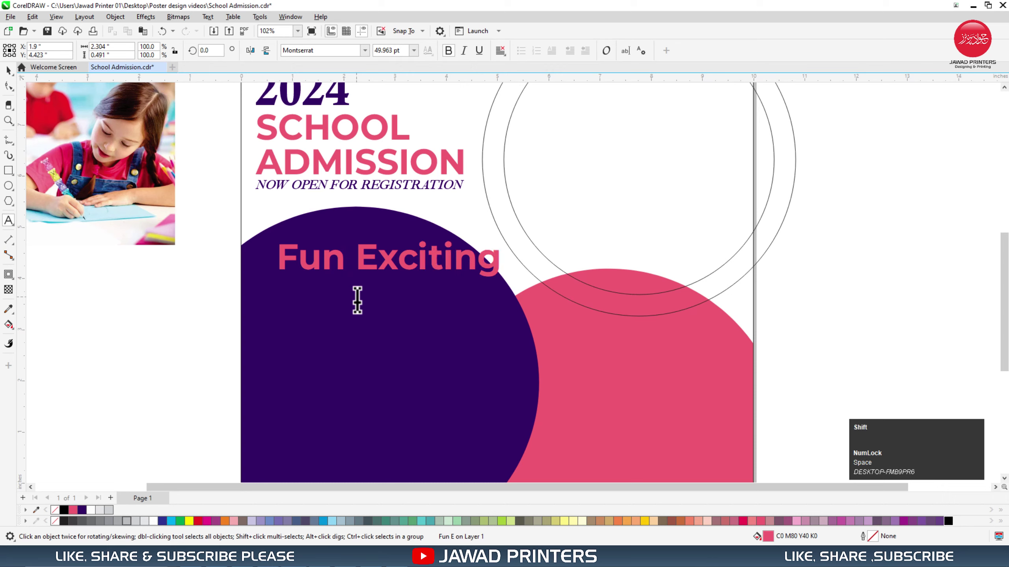
key("shift+l")
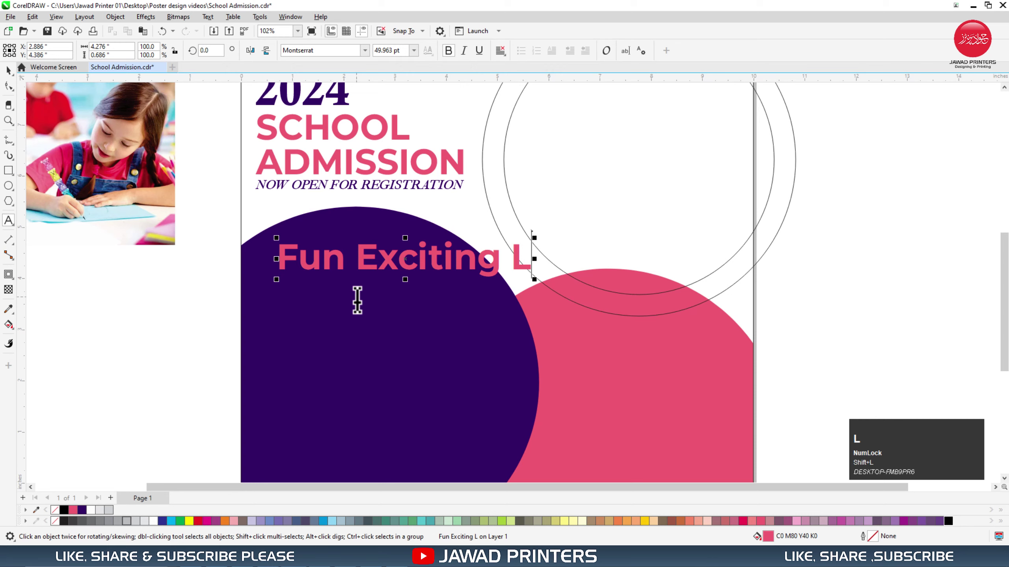
type("earning")
Add 'Enviroment' on a second line and finish editing the circle text
key("Return")
key("shift+e")
type("n")
type("virment")
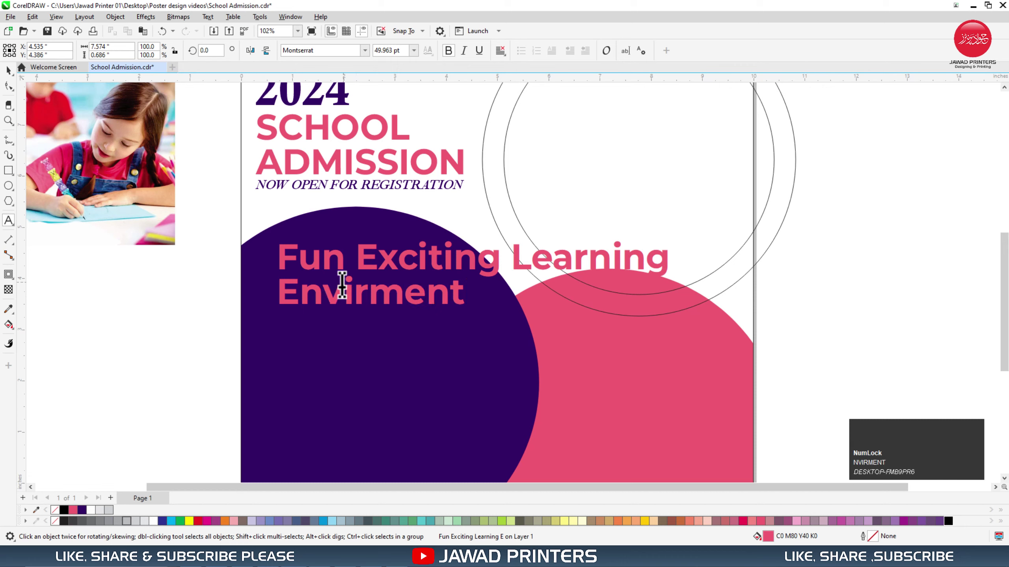
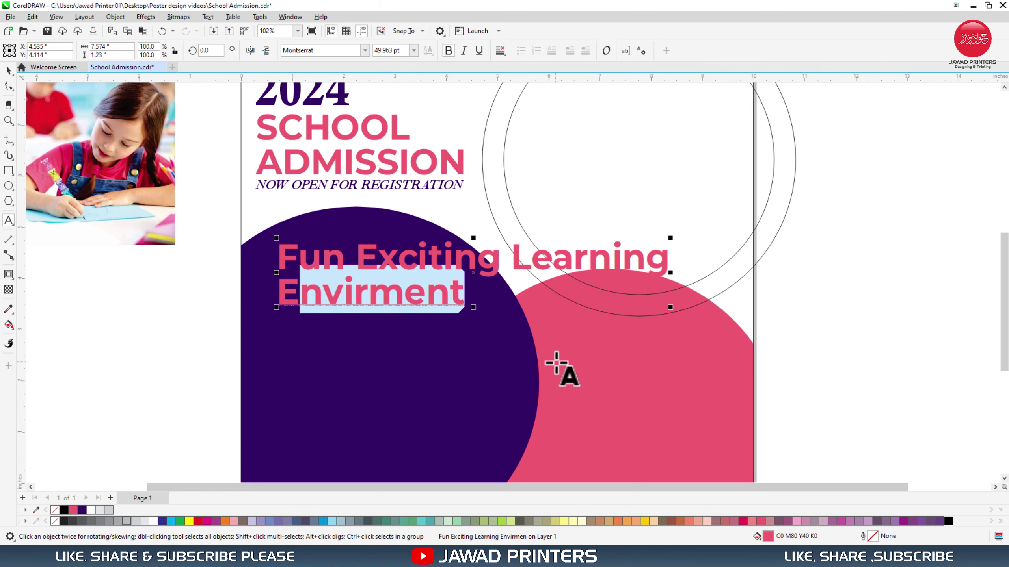
type("nv")
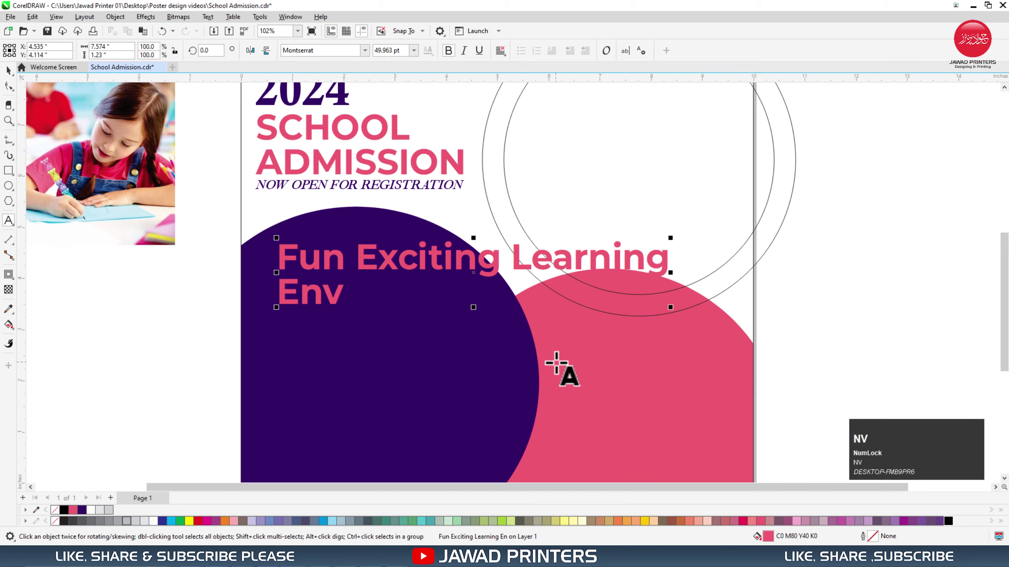
type("ir")
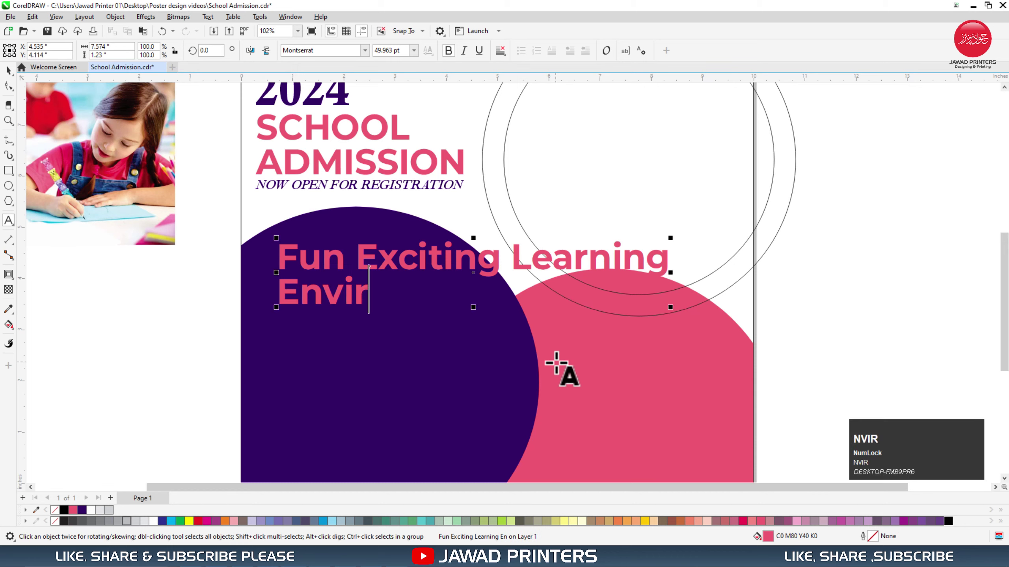
type("oment")
key("ctrl+space")
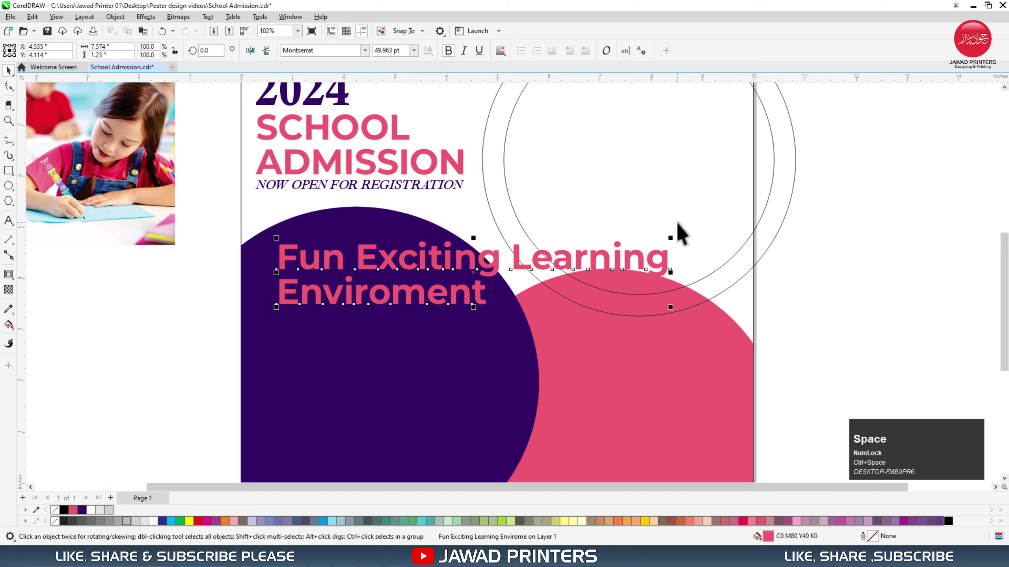
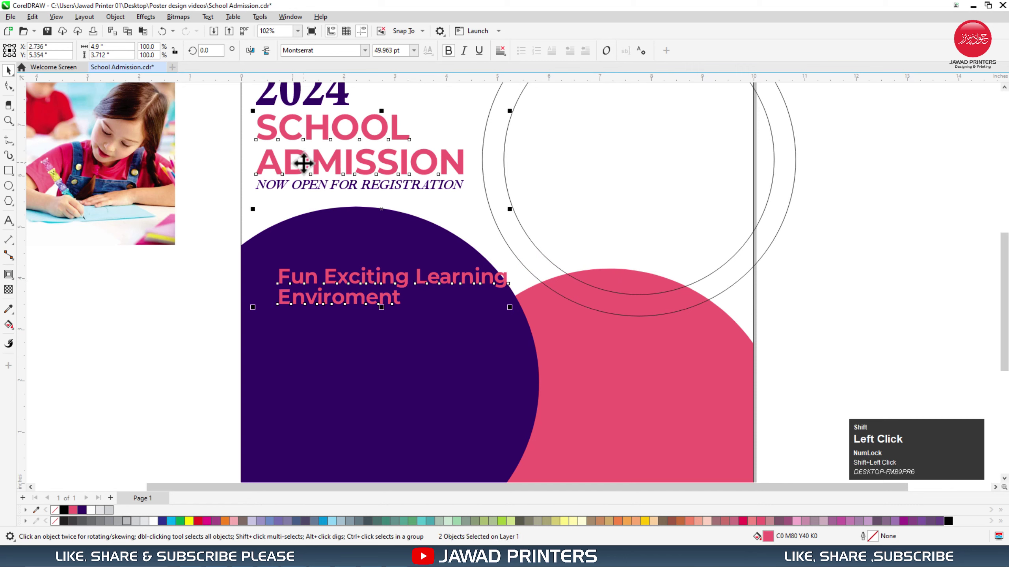
Correct the spelling of Enviroment via suggestions and reselect the circle tagline
key("l")
double_click(213, 287)
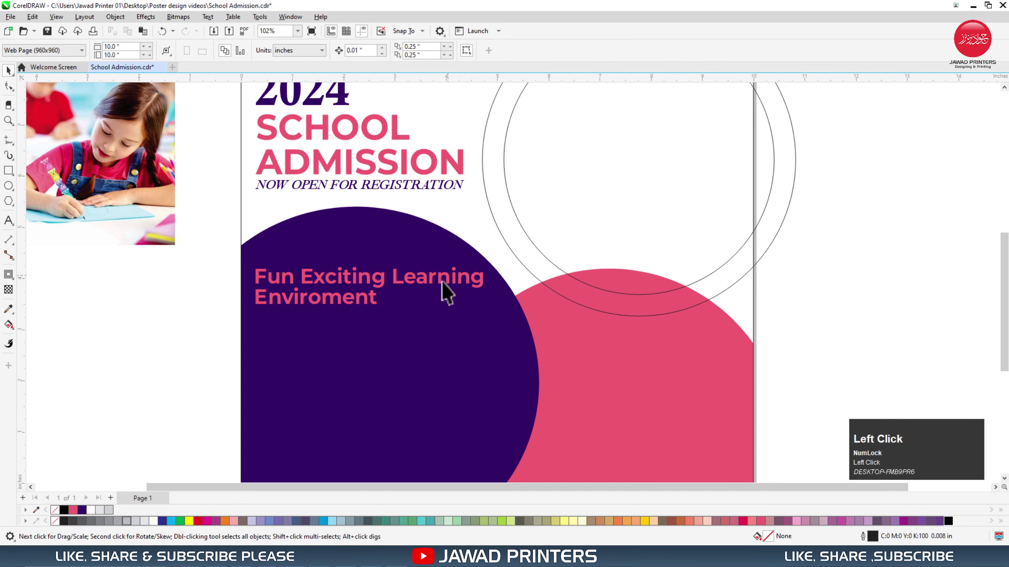
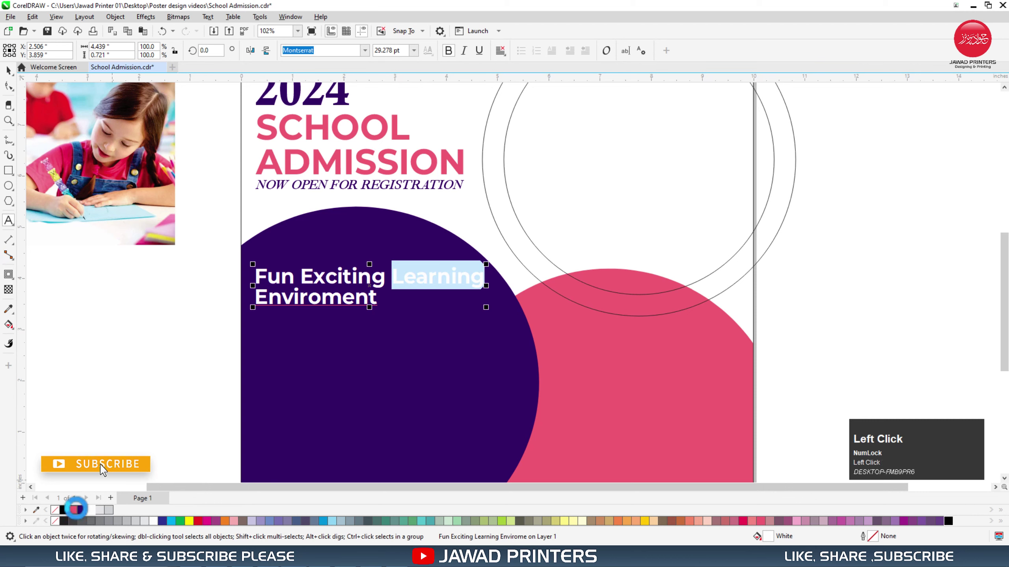
right_click(346, 301)
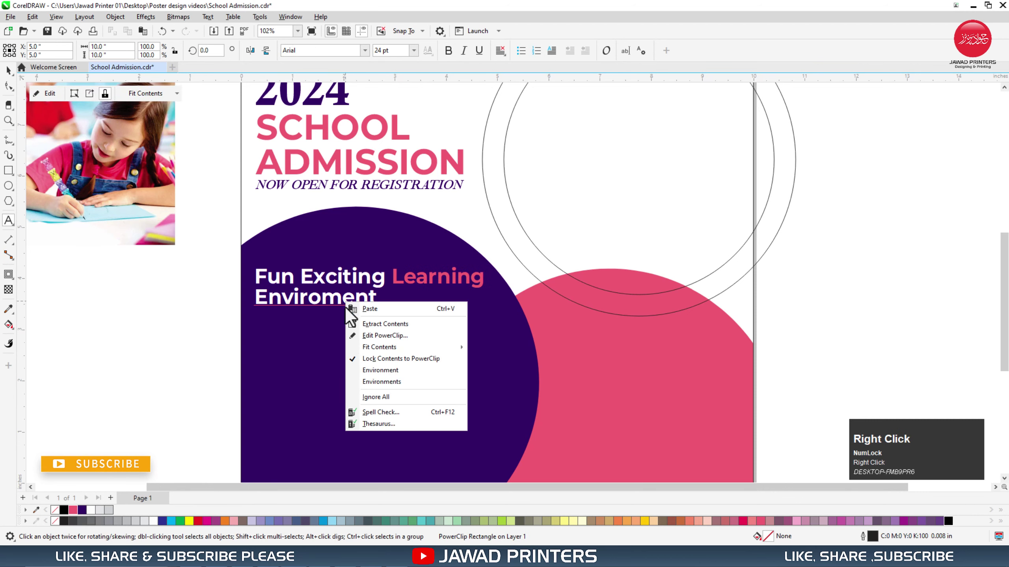
left_click(399, 379)
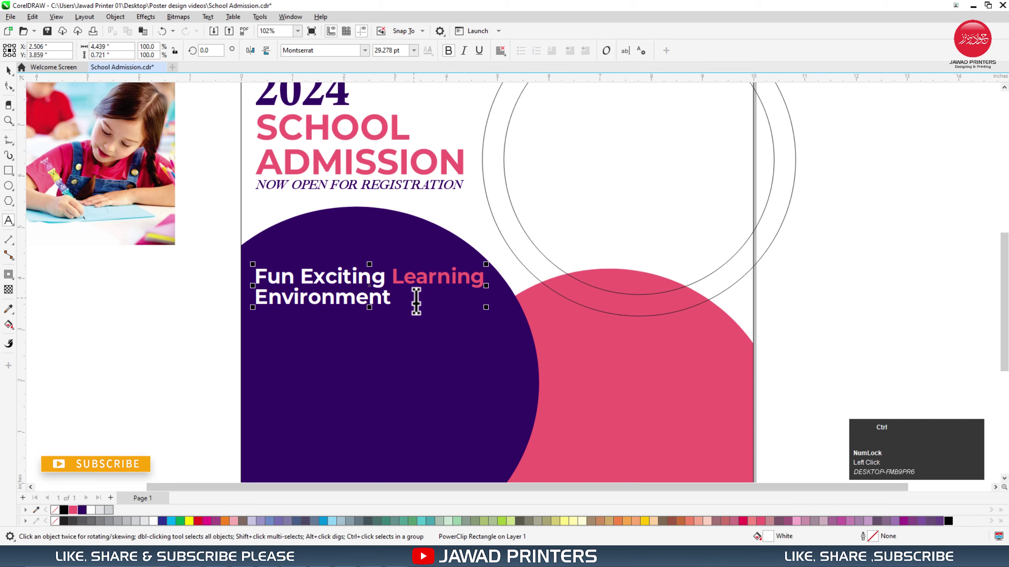
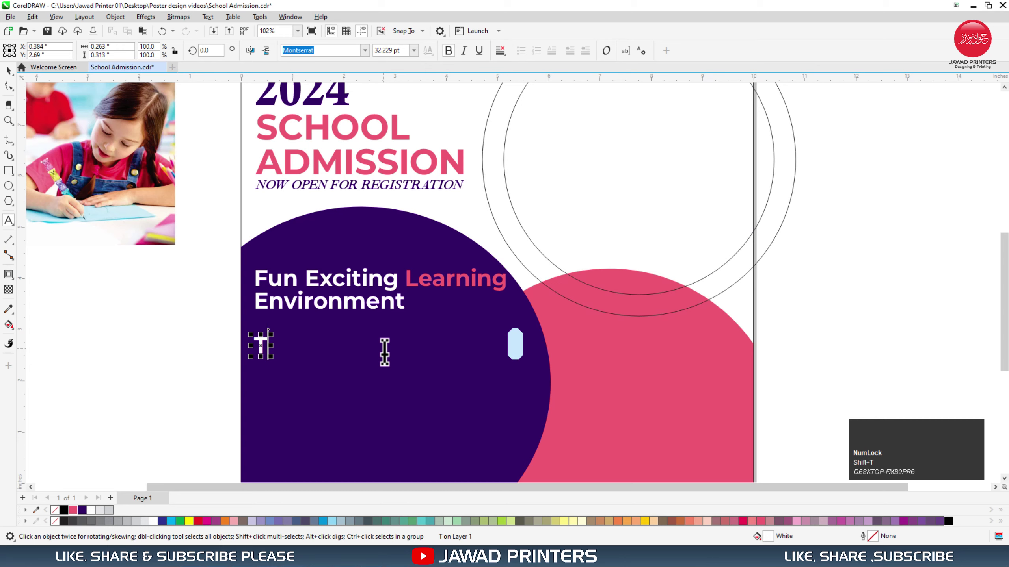
Add the white subheading 'The Best Education For You Childern' below the tagline on the purple circle
type("he")
key("space")
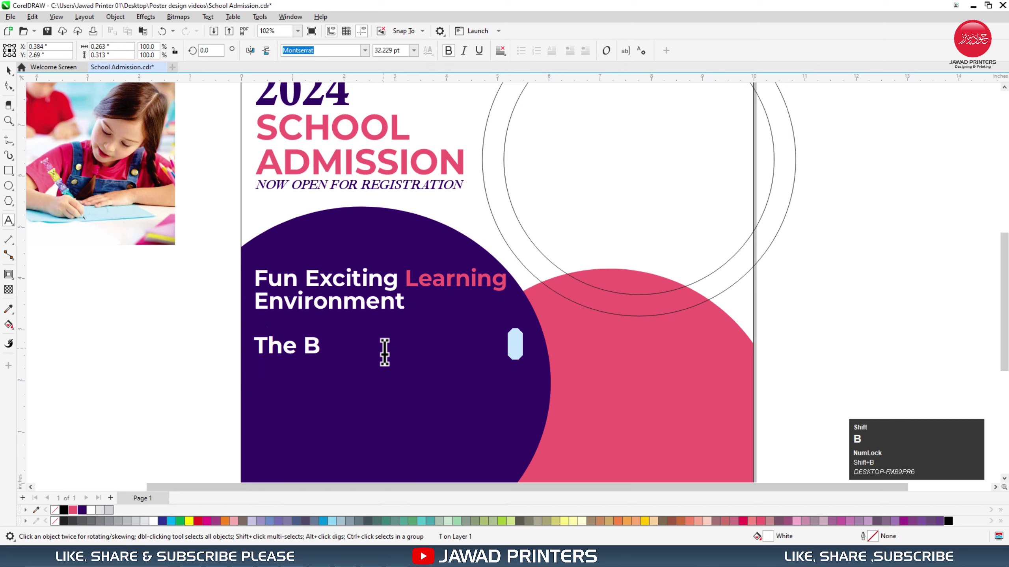
type("st")
key("space")
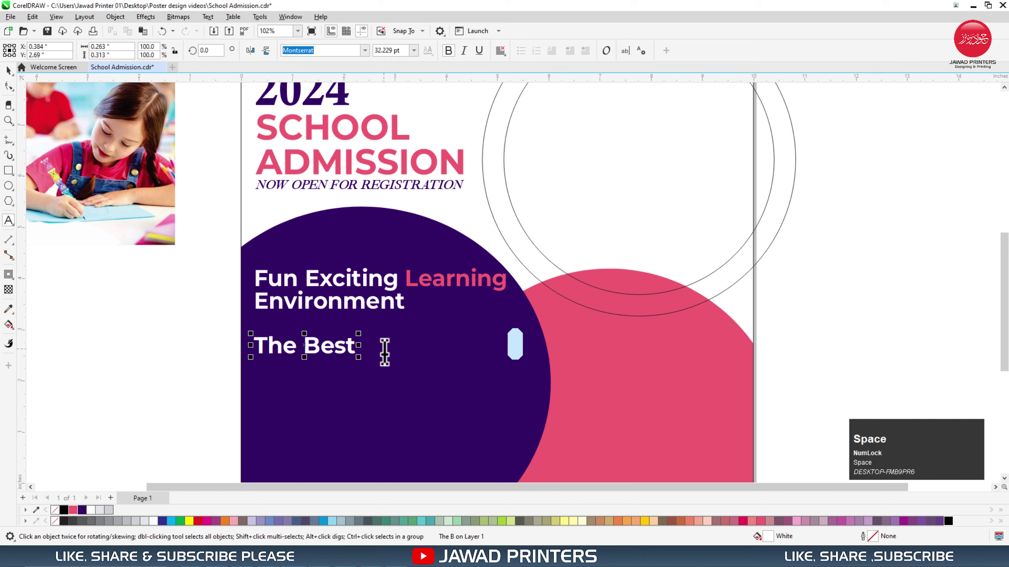
key("shift+e")
type("duca")
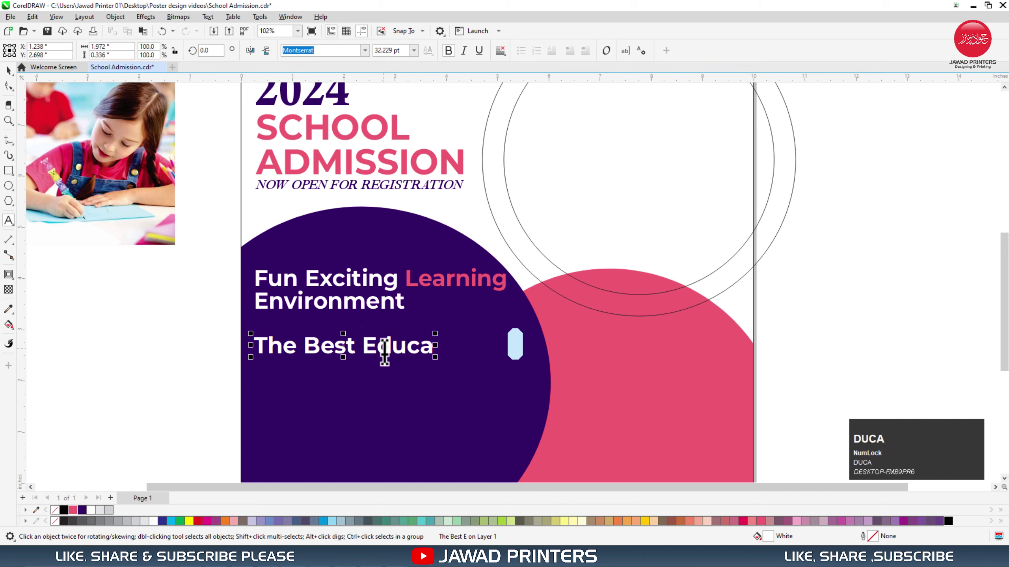
type("tion")
key("space")
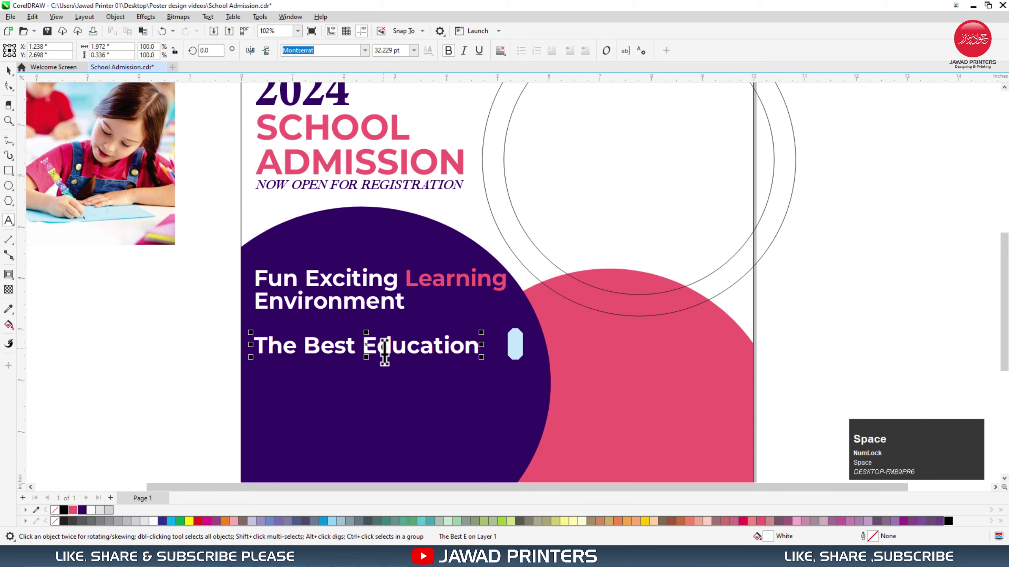
key("shift+f")
type("or")
key("space")
type("ou")
key("space")
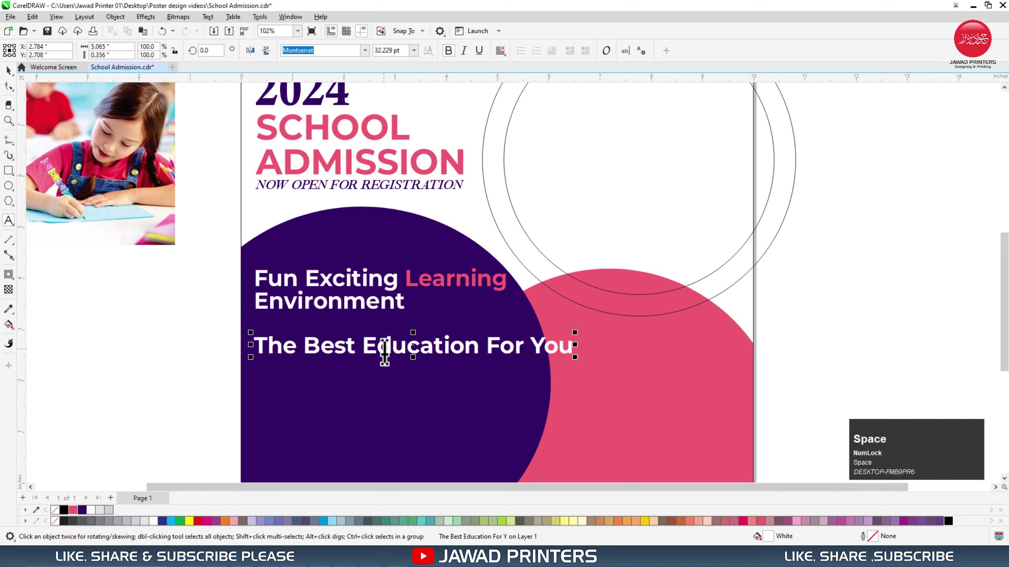
key("shift+c")
type("h")
type("il")
type("dern")
key("ctrl+space")
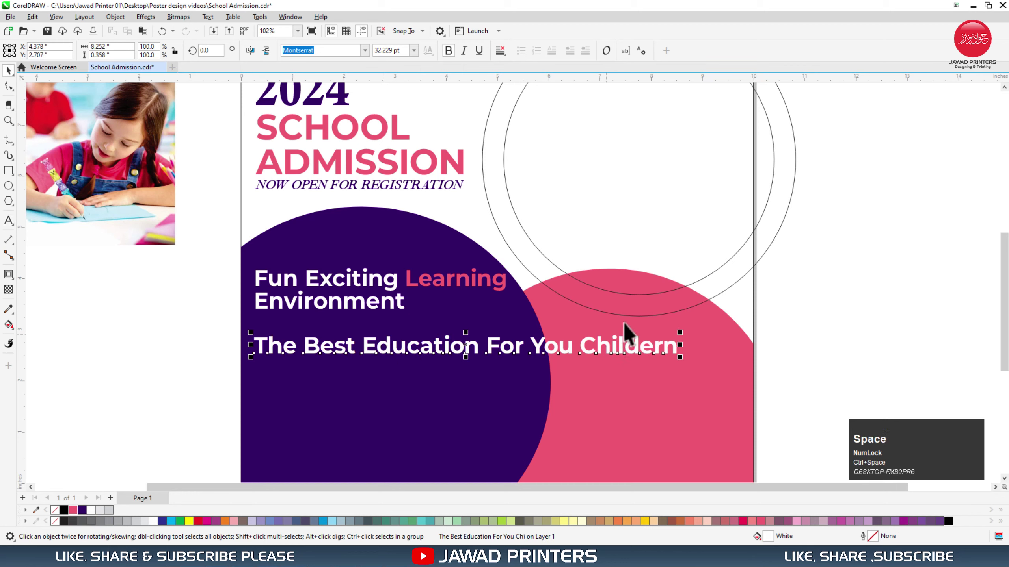
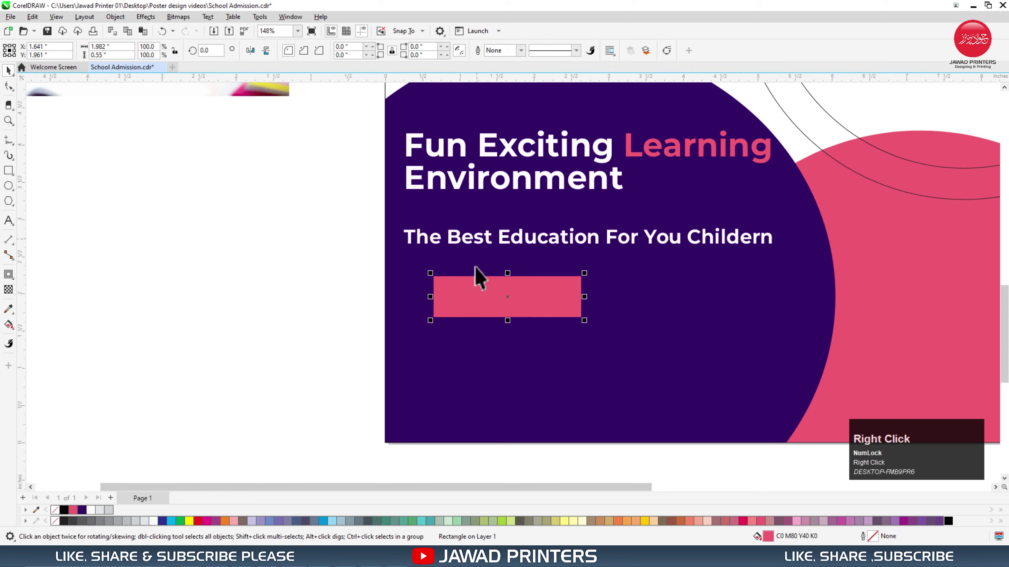
Give the pink rectangle rounded corners to make a button shape
left_click(19, 95)
left_click(440, 284)
key("space")
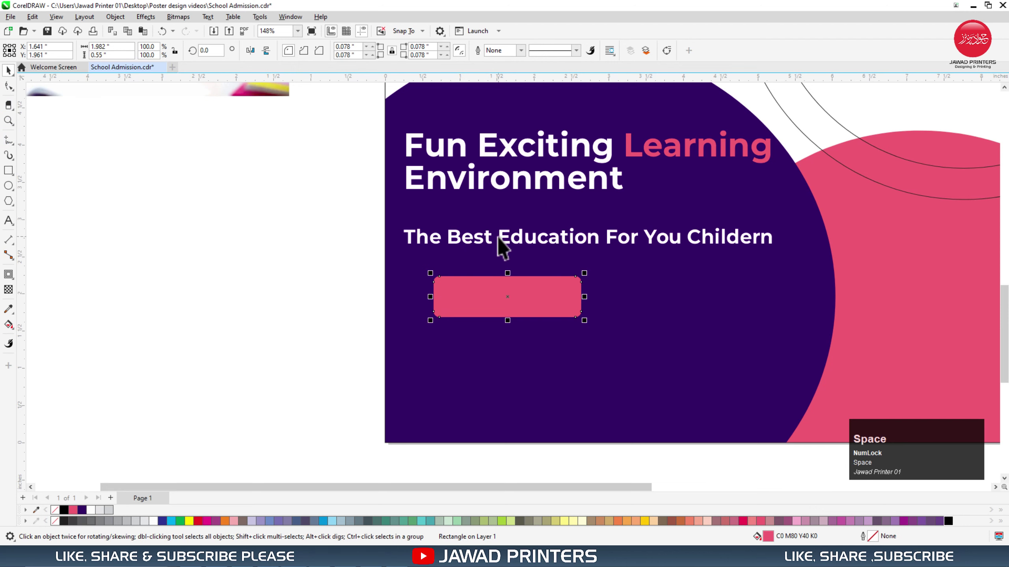
Copy the subheading text and paste a duplicate below the button
left_click(506, 244)
right_click(513, 332)
left_click(519, 370)
key("ctrl+a")
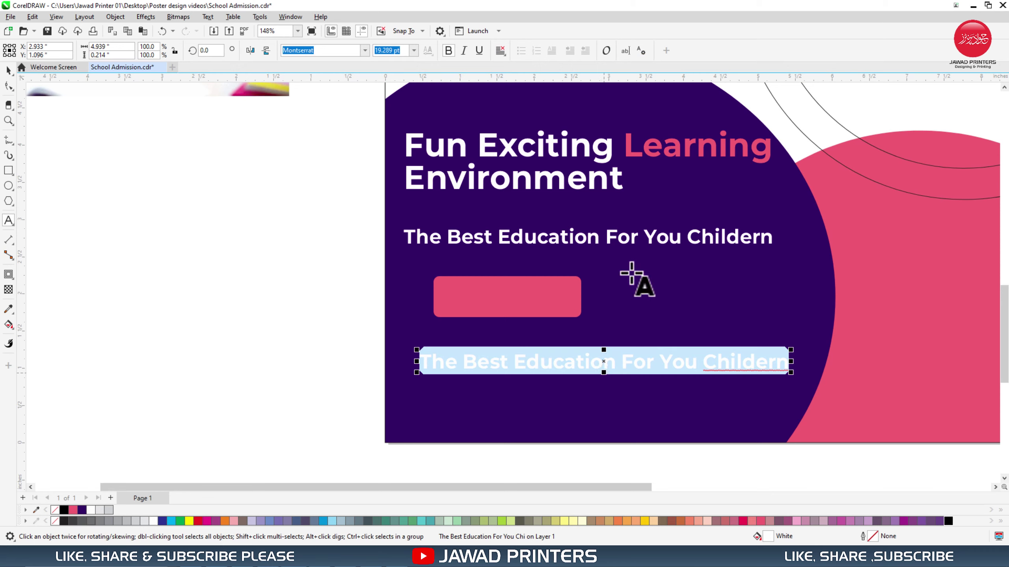
Correct the upper subheading's last word to 'Childeren' and select the lower copy's text for replacement
double_click(756, 236)
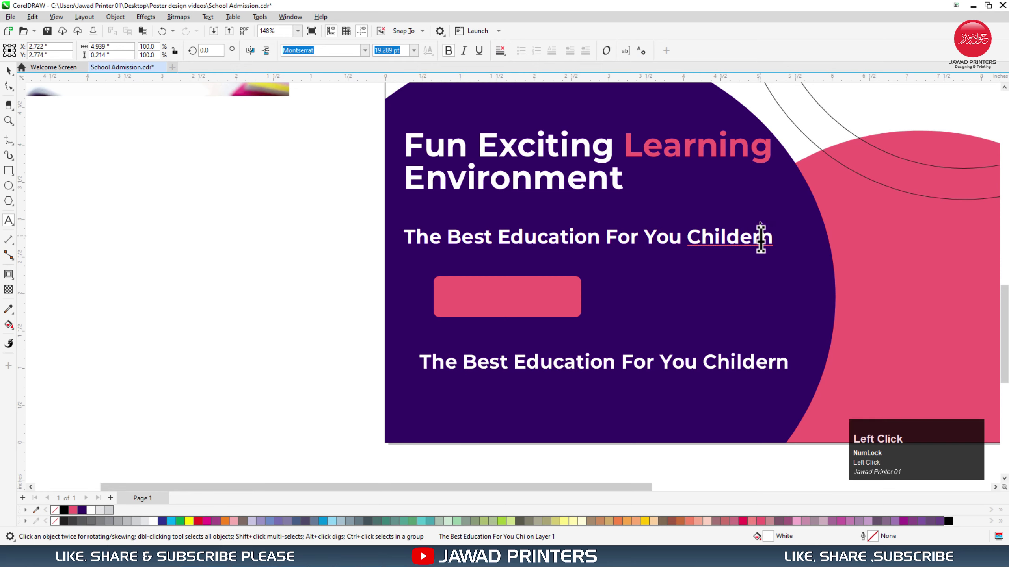
key("e")
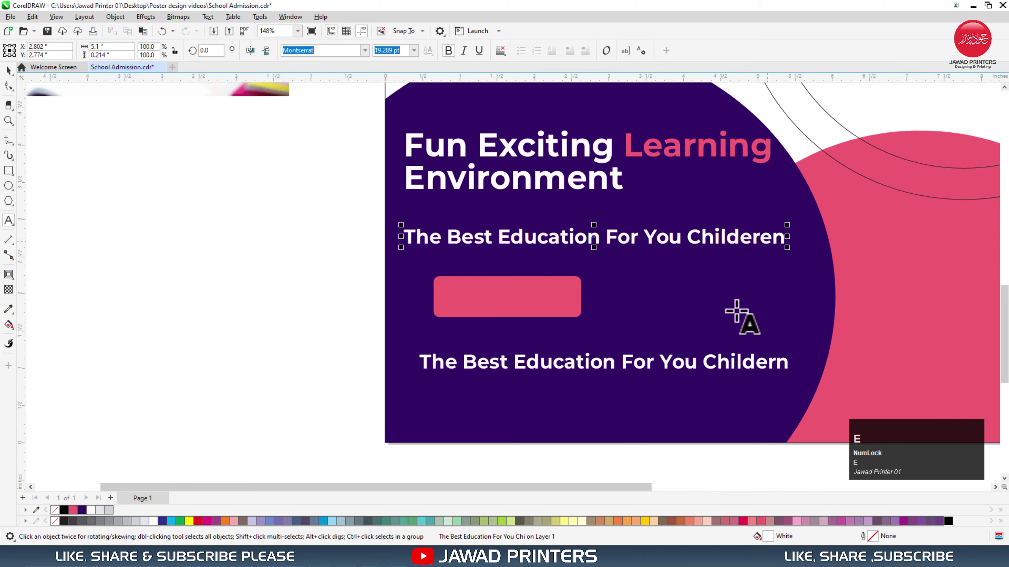
key("ctrl+space")
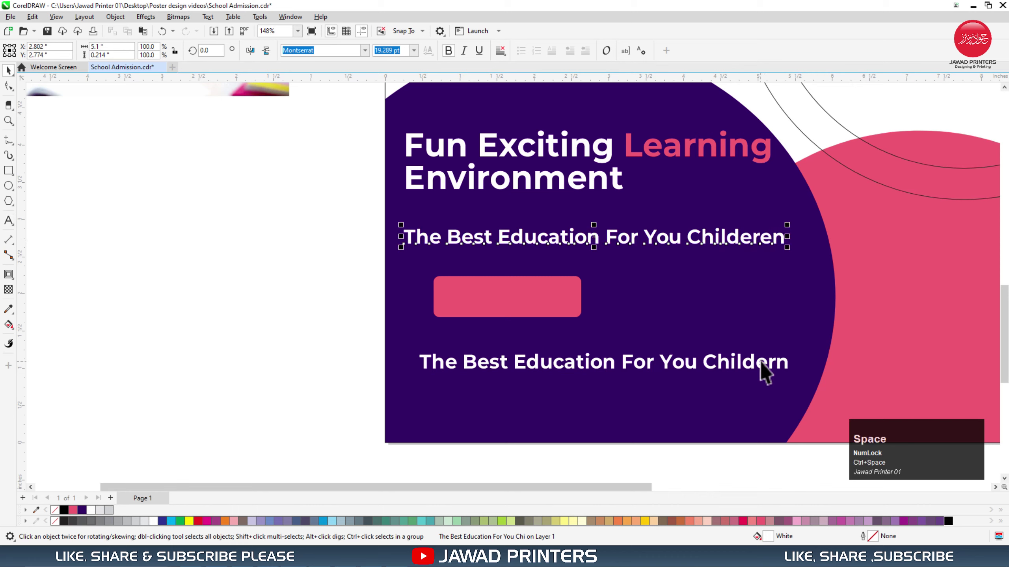
left_click(770, 371)
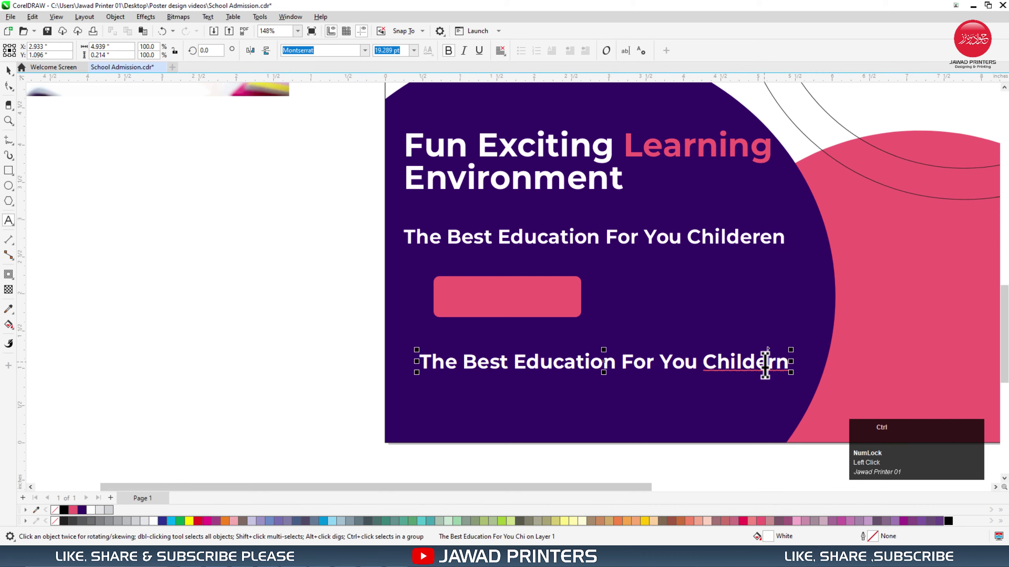
key("ctrl+a")
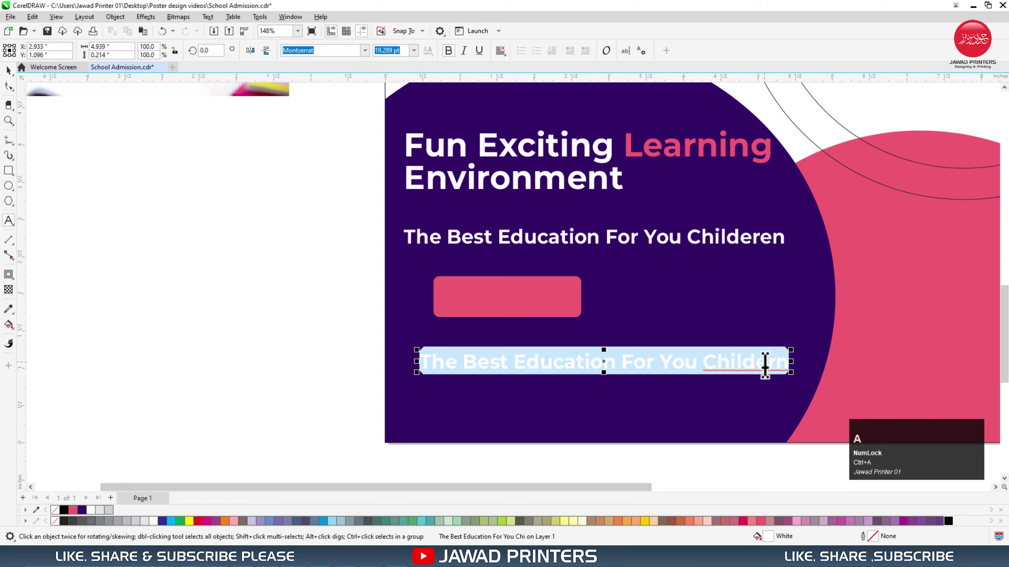
Retype the lower copy as the capital label ENROL NOW
key("shift+e")
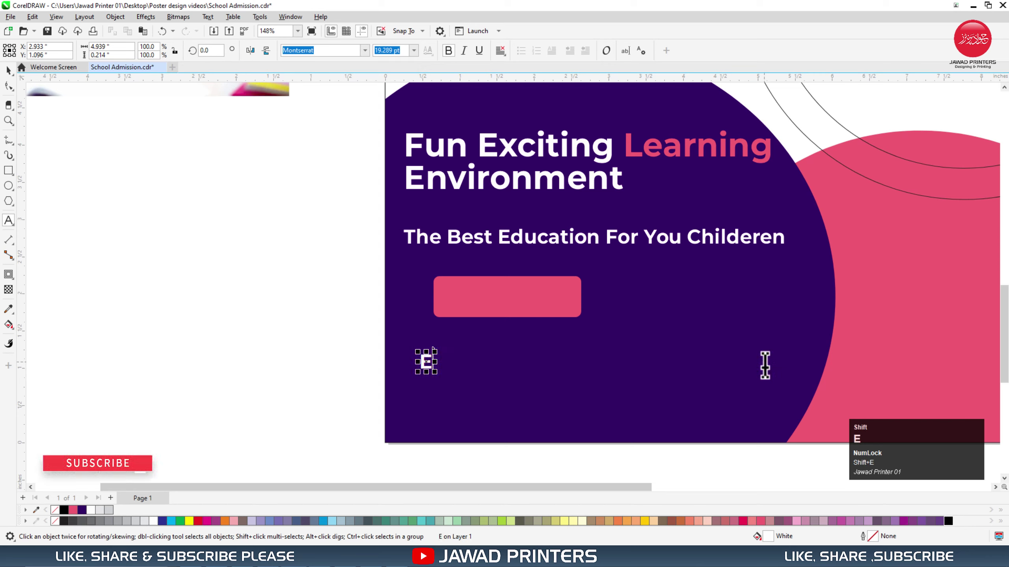
key("shift+space")
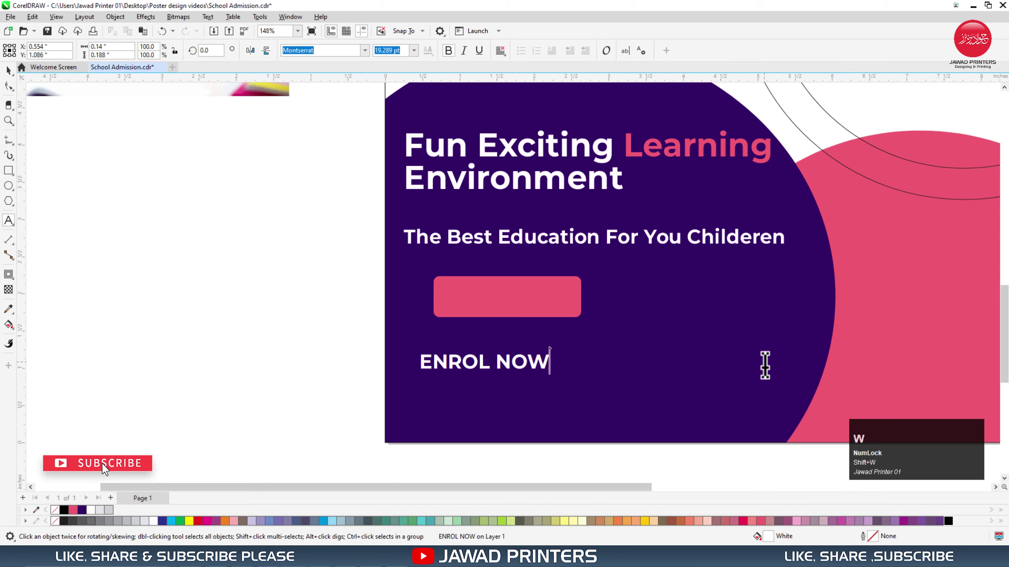
key("ctrl+space")
Centre the ENROL NOW label on the pink button and zoom out to the whole poster
left_click(564, 295)
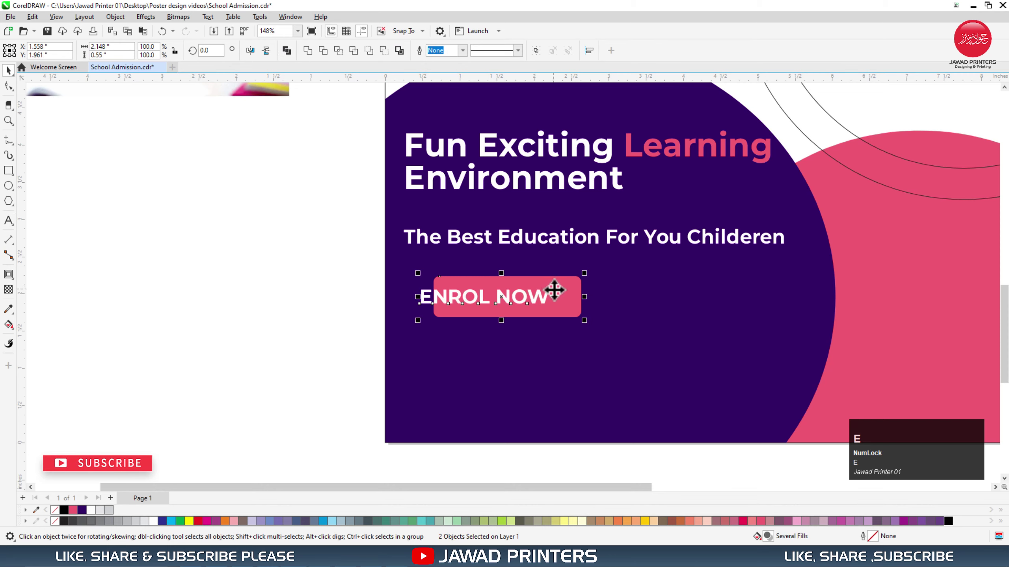
type("ece")
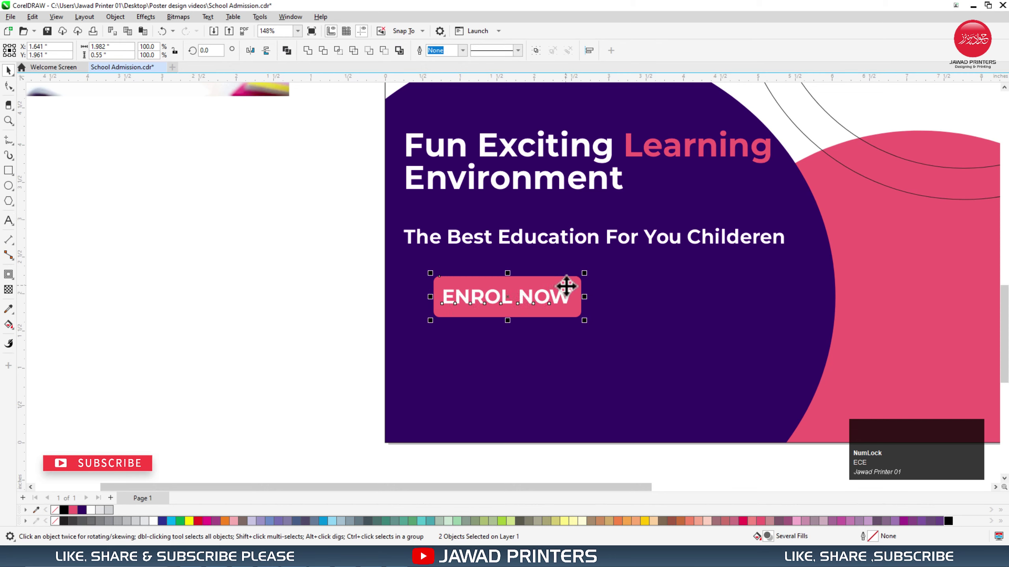
left_click(326, 330)
key("F3")
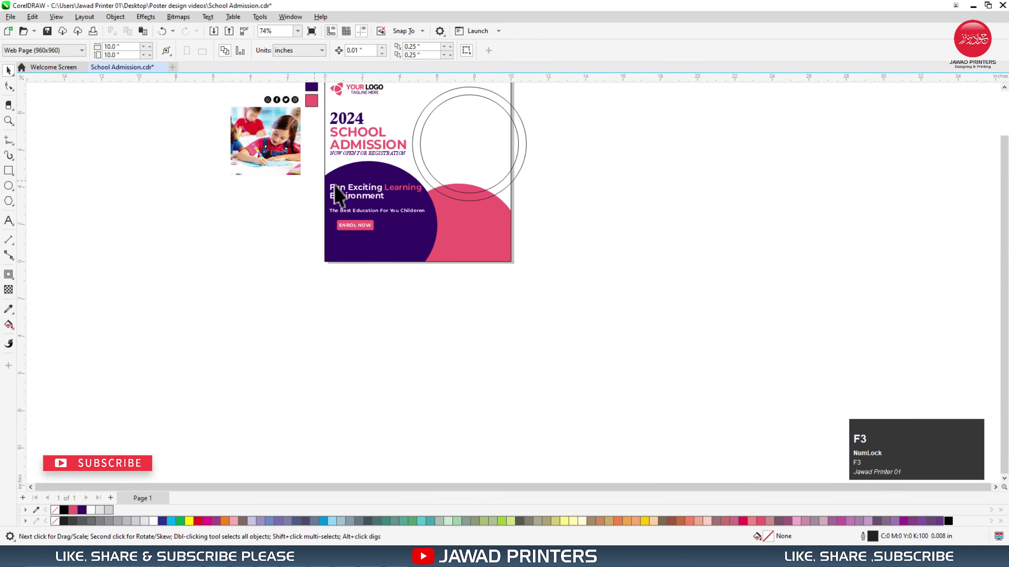
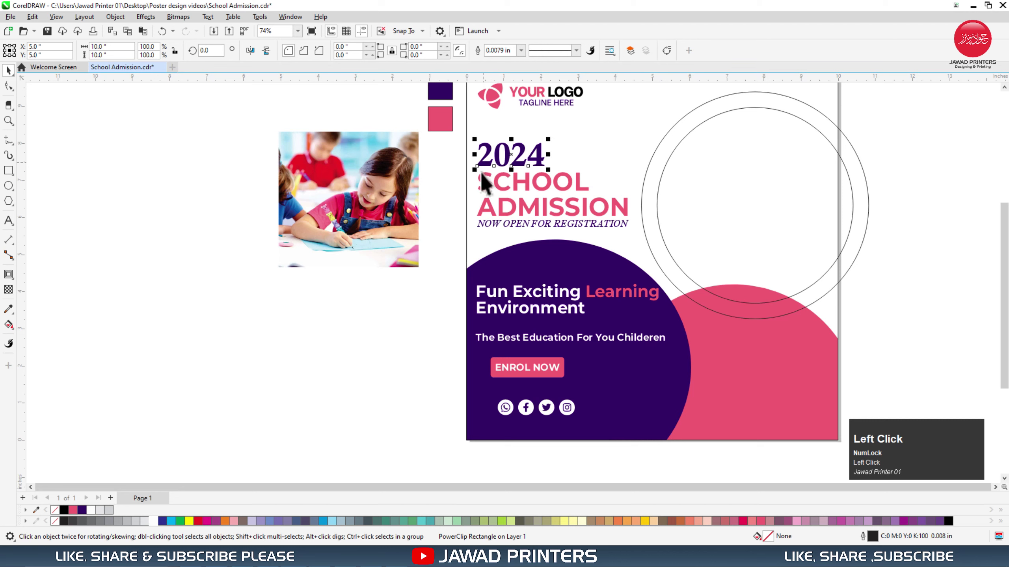
Left-align the headline, tagline, subheading and social icons row with the L shortcut
key("l")
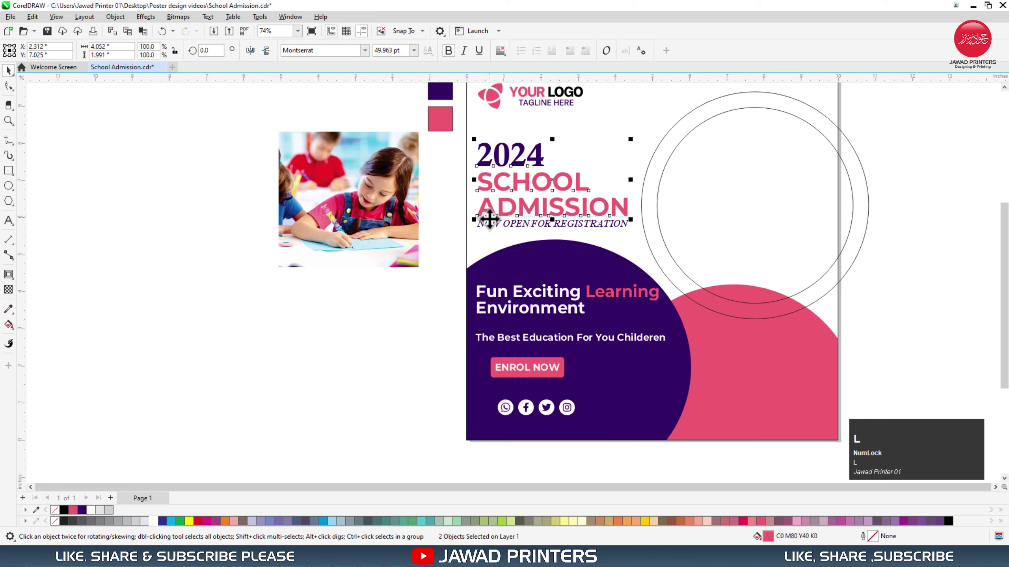
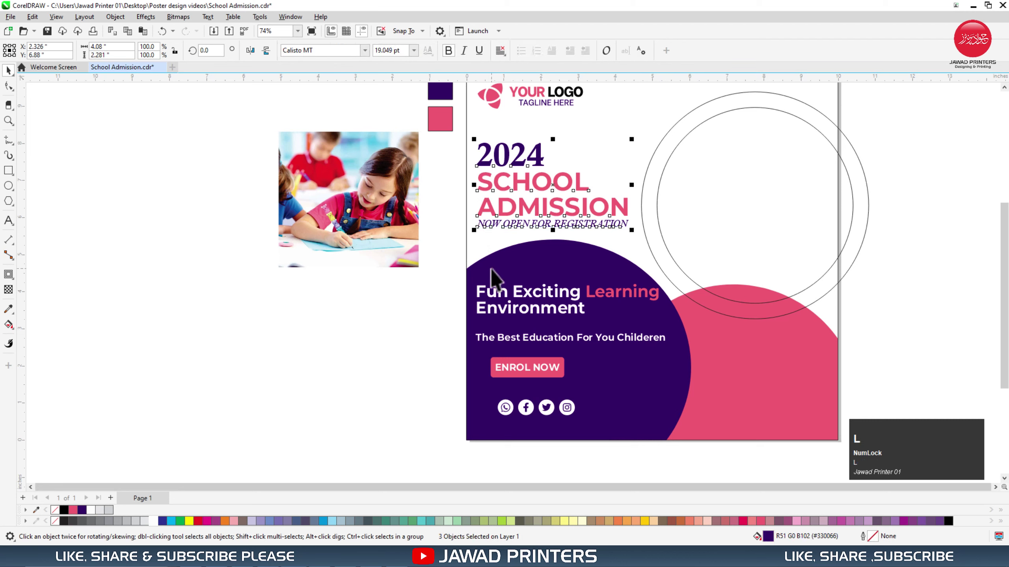
left_click(493, 297)
key("l")
left_click(493, 347)
key("l")
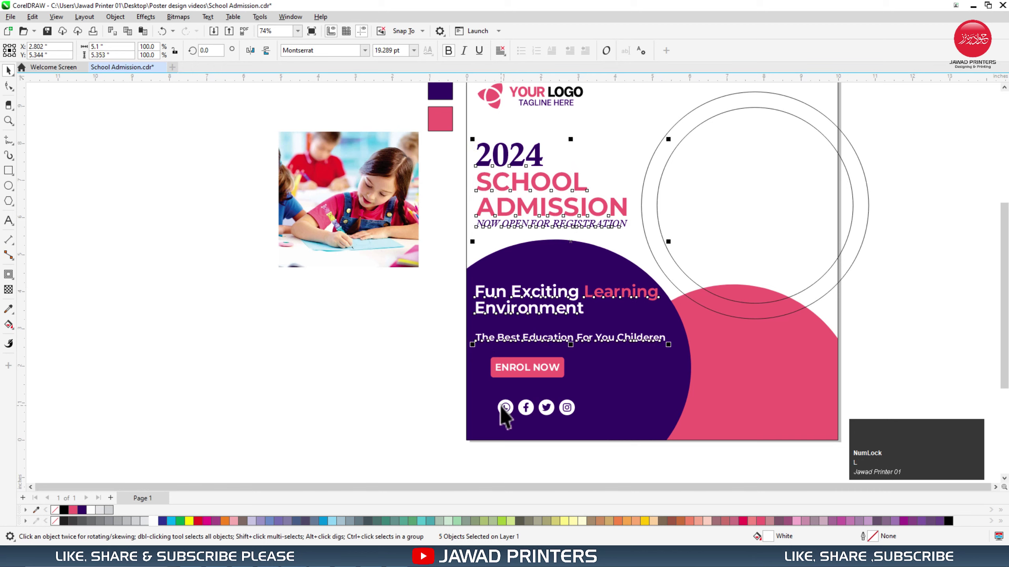
left_click(509, 414)
key("l")
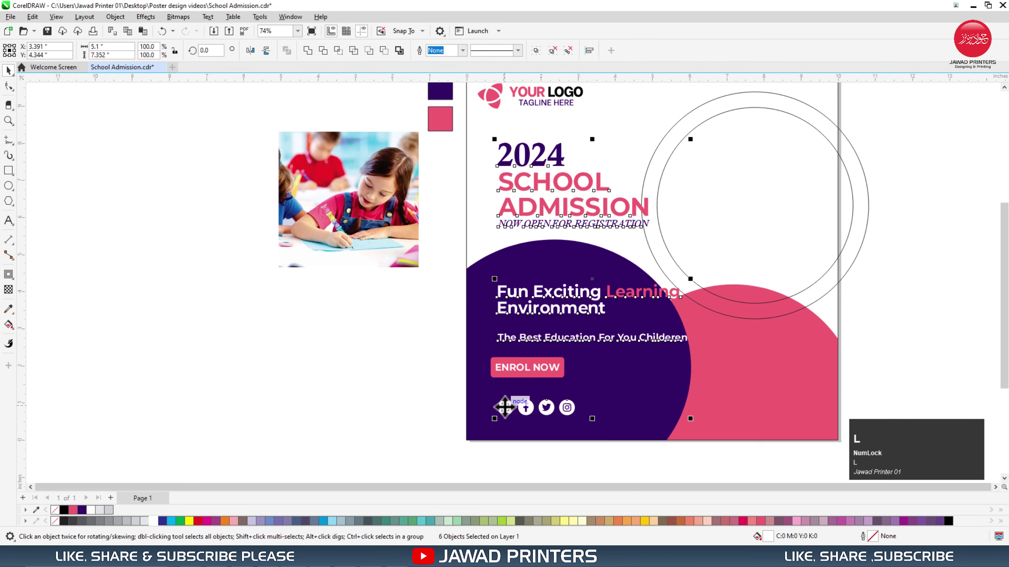
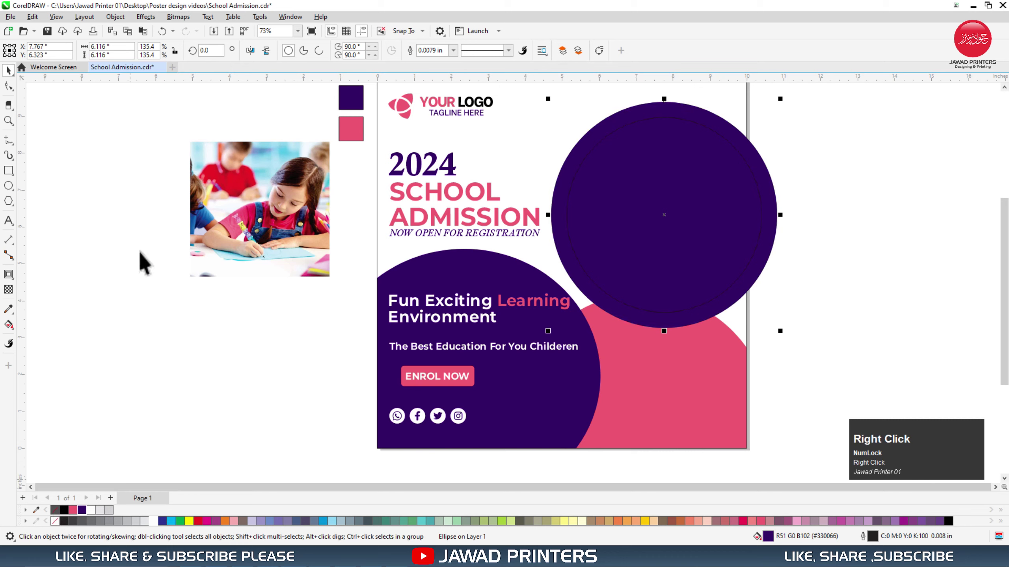
Apply uniform transparency to the big purple circle and PowerClip the classroom photo inside the inner ring
left_click(17, 287)
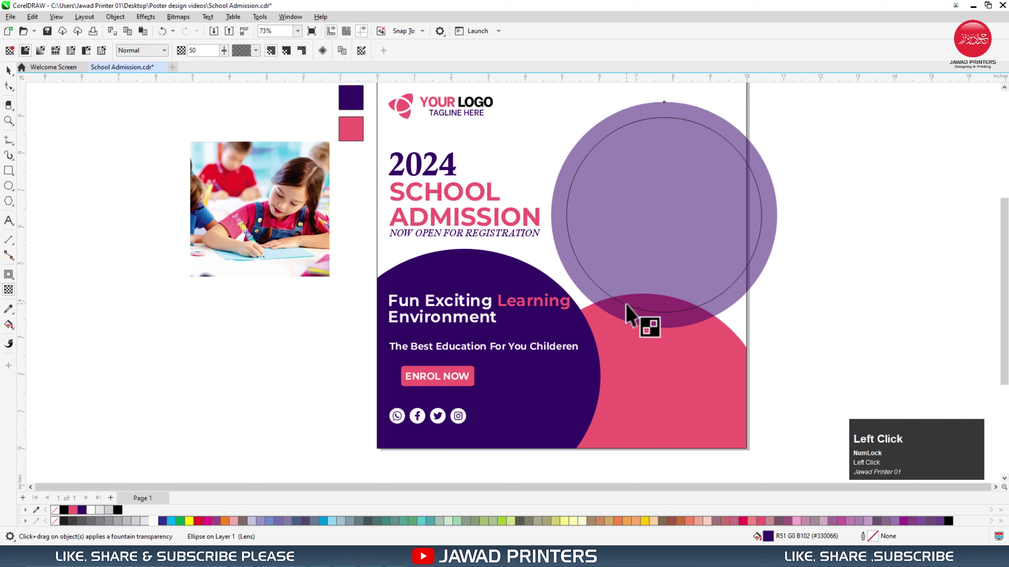
left_click(203, 63)
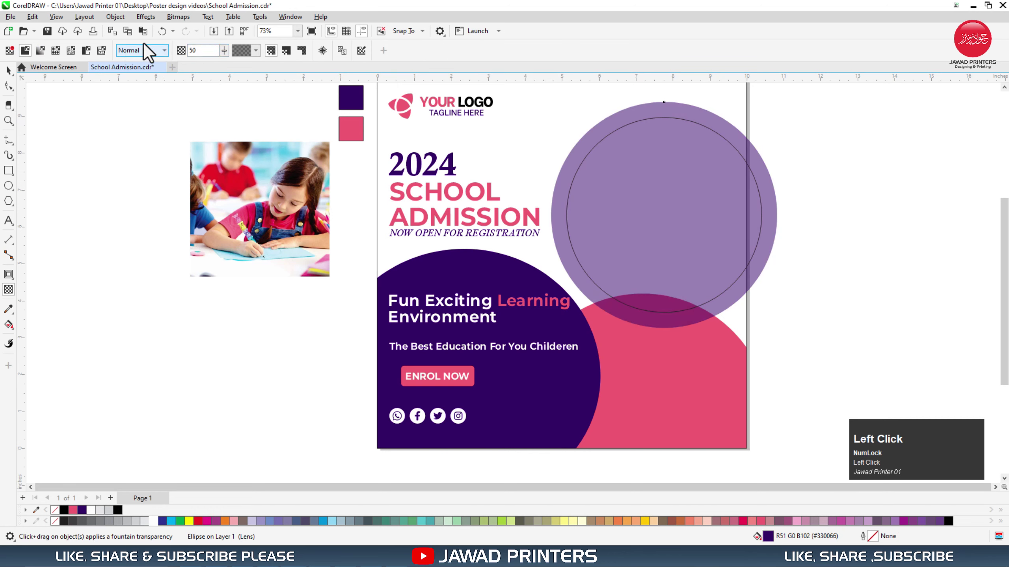
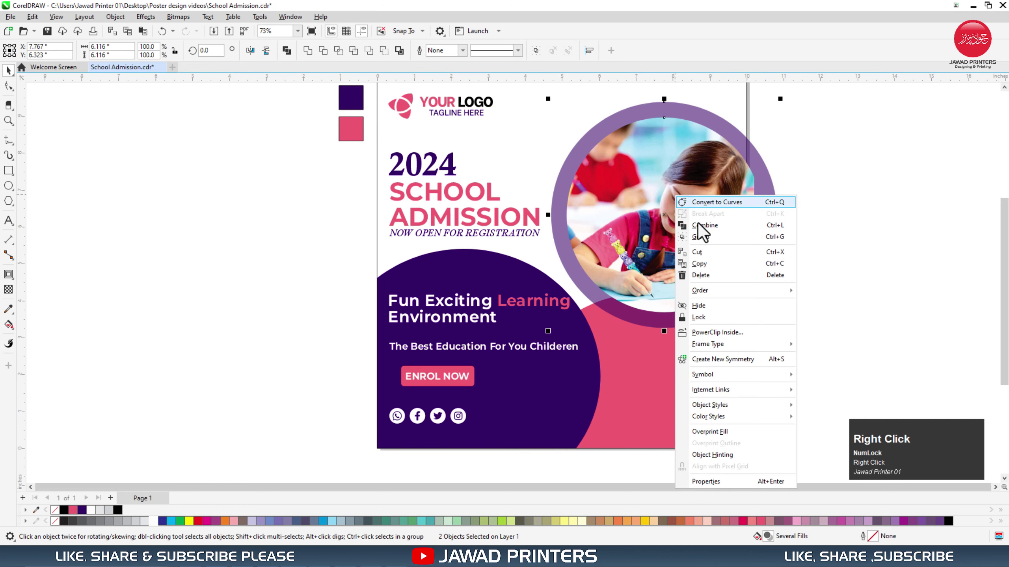
left_click(716, 342)
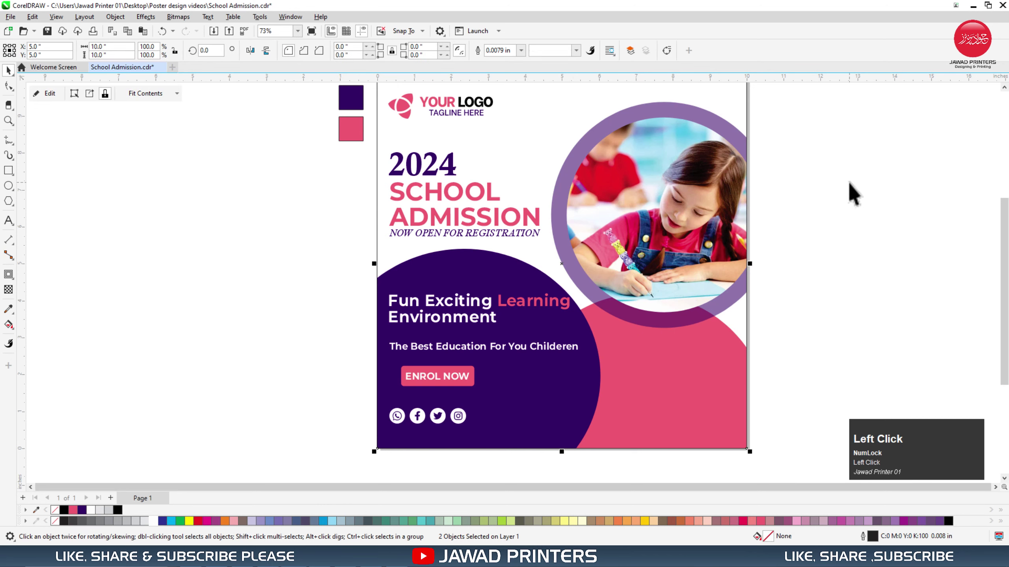
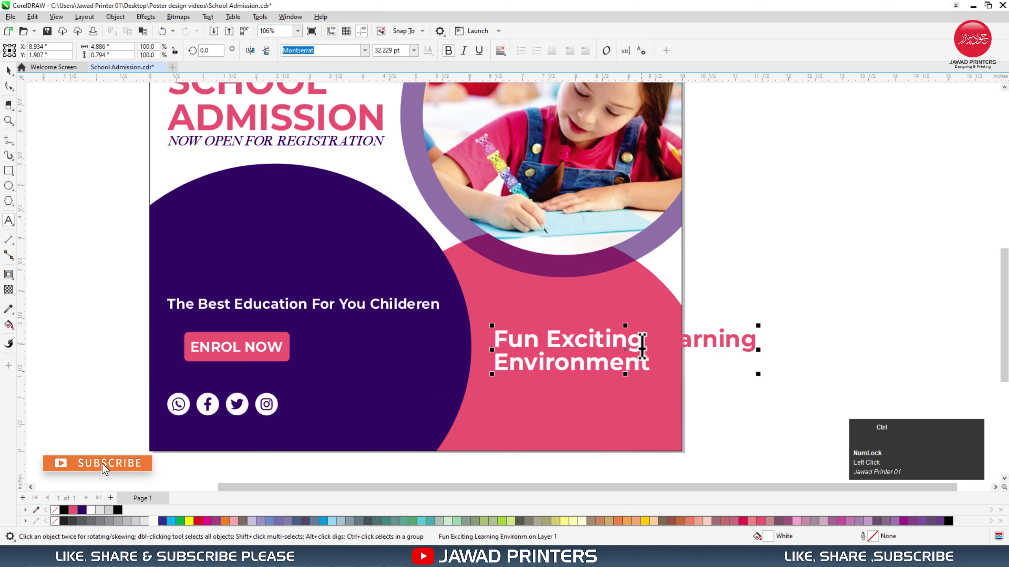
Duplicate the tagline and retype it as 'Visit Our Website For More' on the pink lower-right area
key("ctrl+z")
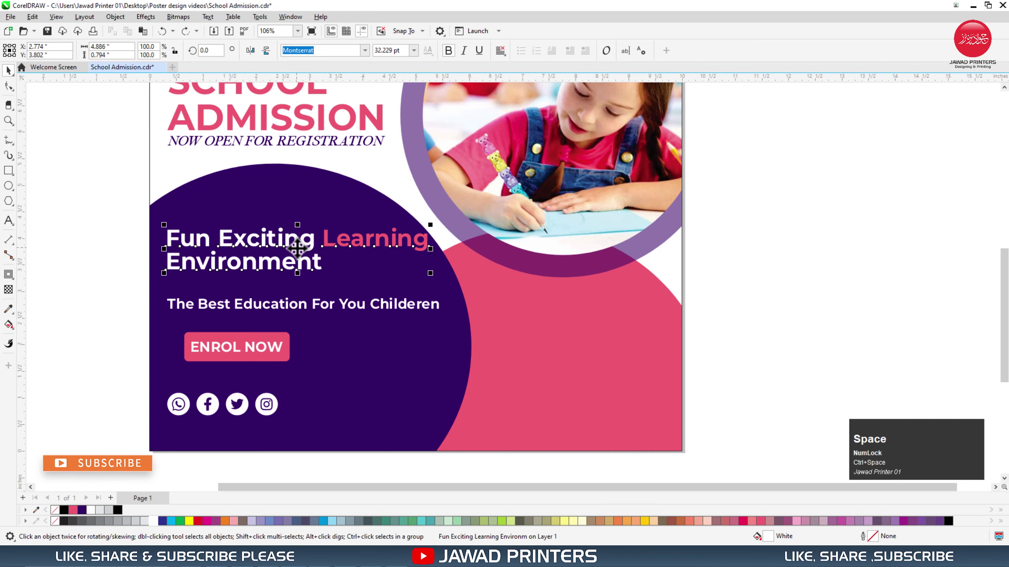
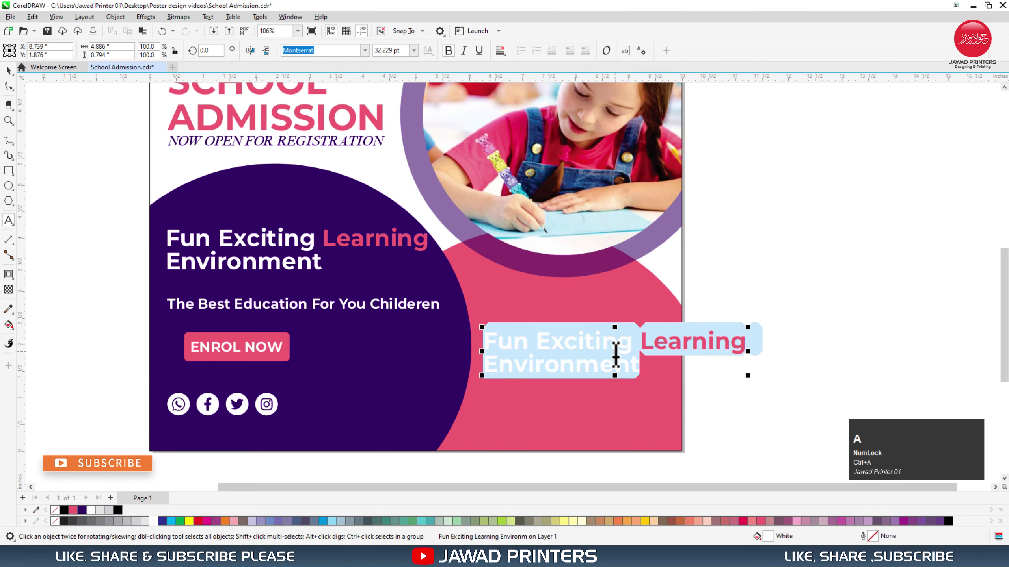
key("shift+v")
type("is")
type("it")
key("space")
key("shift+o")
type("ur")
key("space")
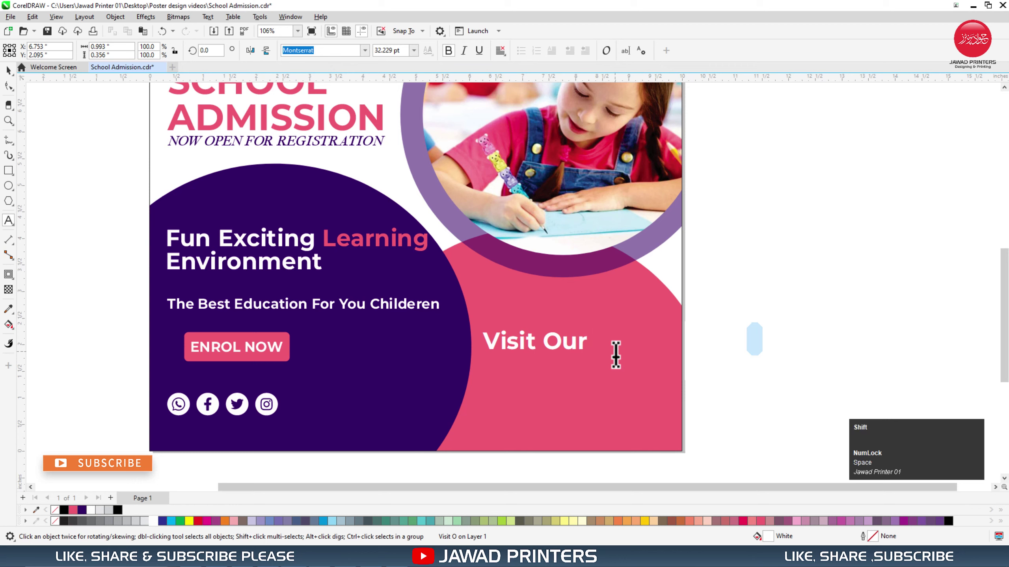
key("shift+w")
type("ebsite")
key("space")
type("or")
key("space")
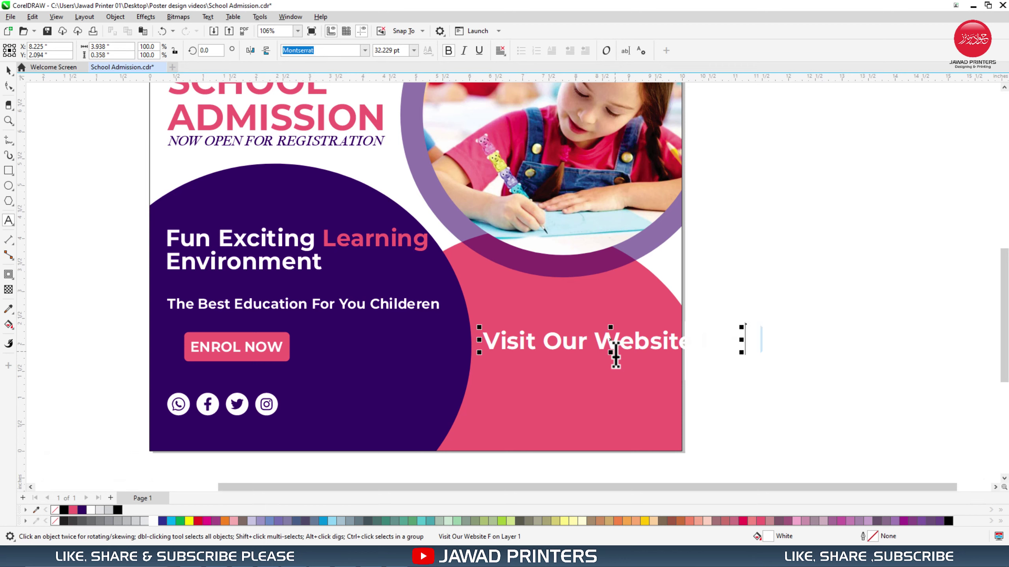
key("shift+m")
type("ore")
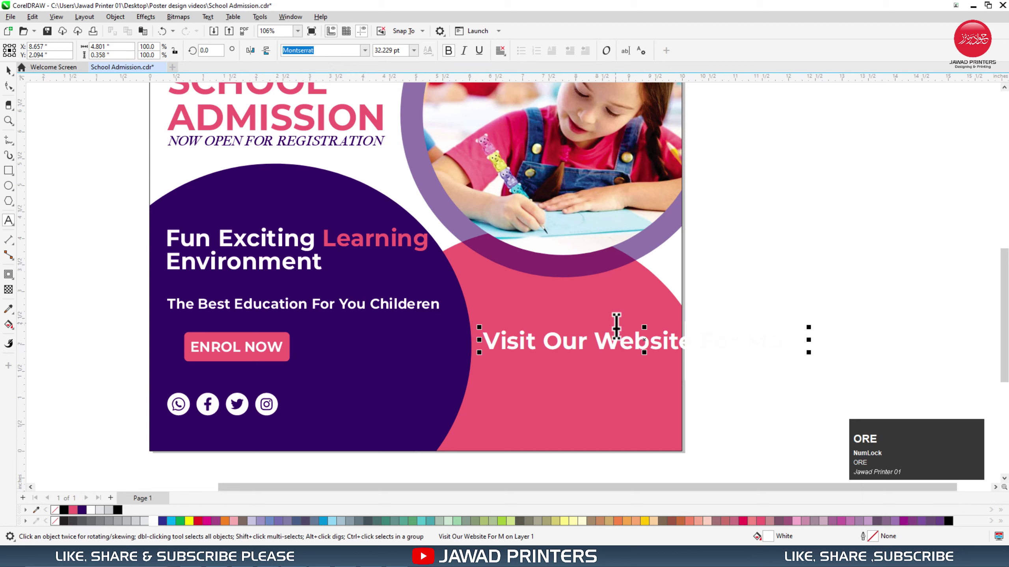
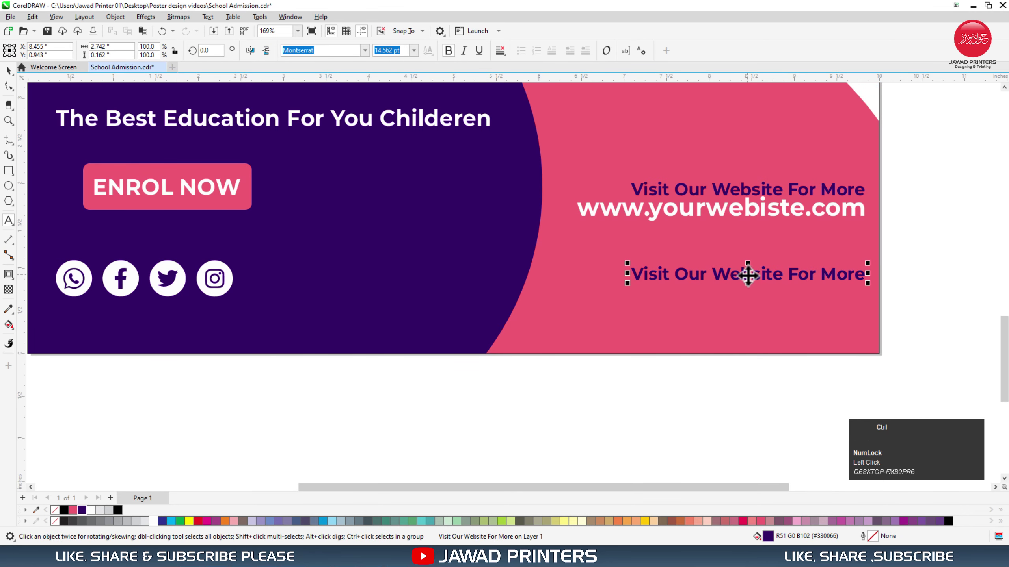
Retype the duplicate line as 'Call For More Info' and right-align it below the website address
key("ctrl+a")
key("shift+m")
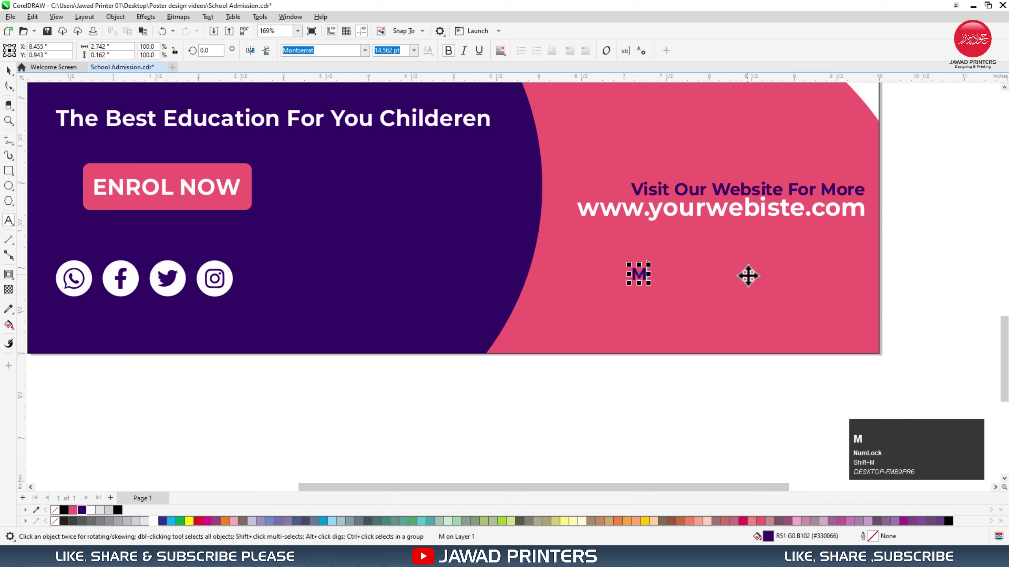
type("all")
key("space")
type("or")
key("space")
type("otre")
key("space")
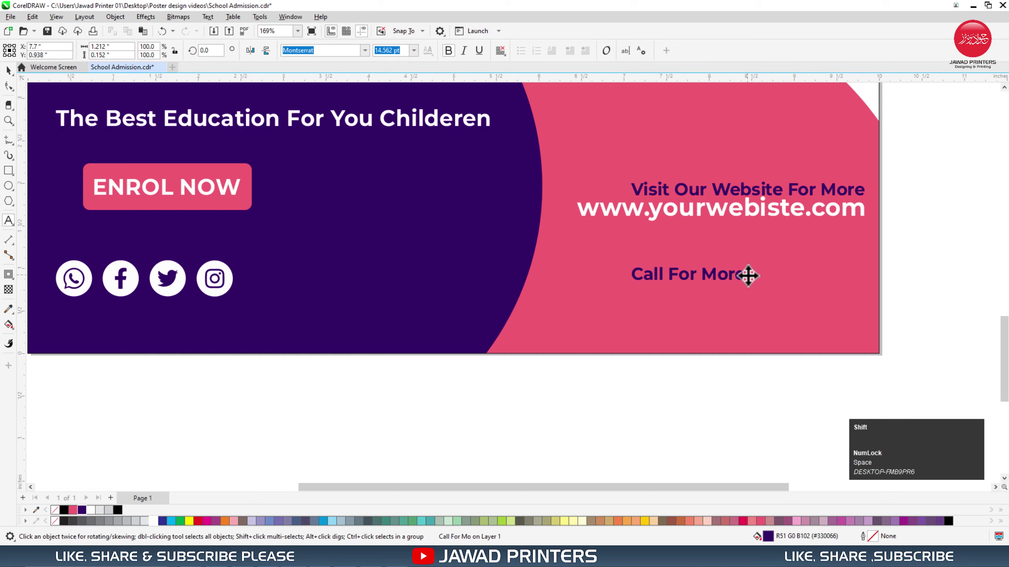
type("ng")
type("fo")
key("ctrl+space")
left_click(806, 221)
key("r")
left_click(911, 233)
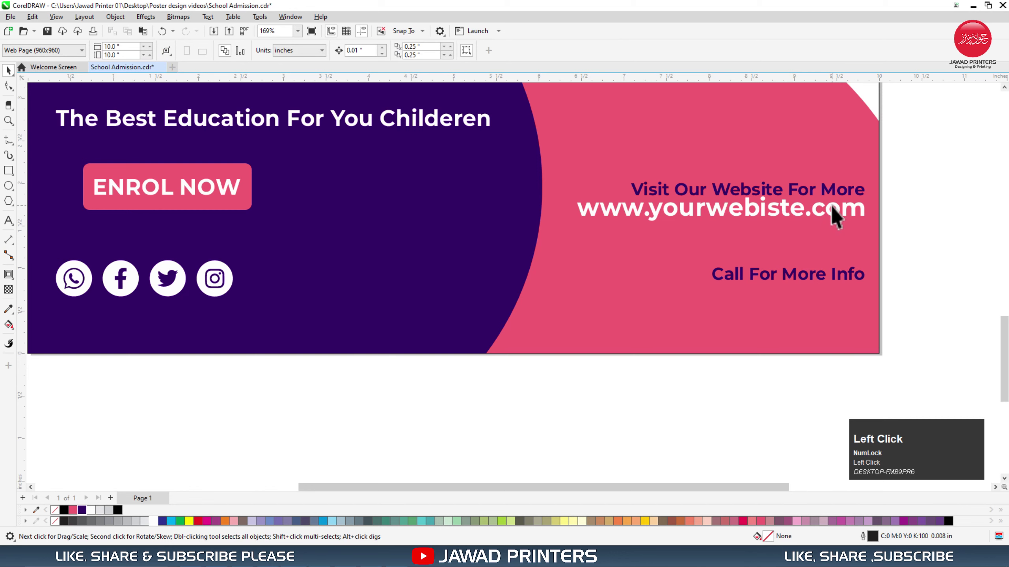
scroll("down", 3)
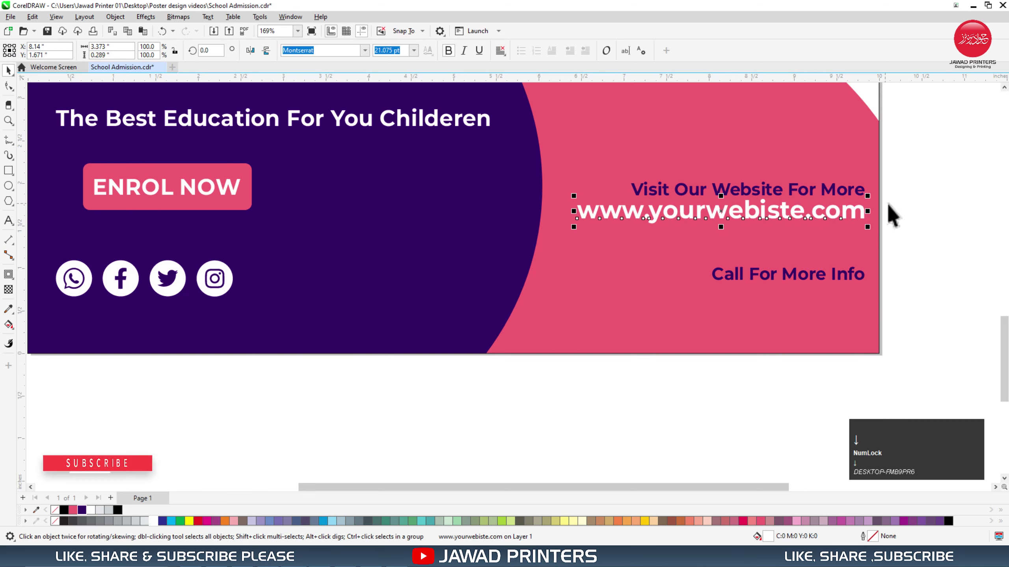
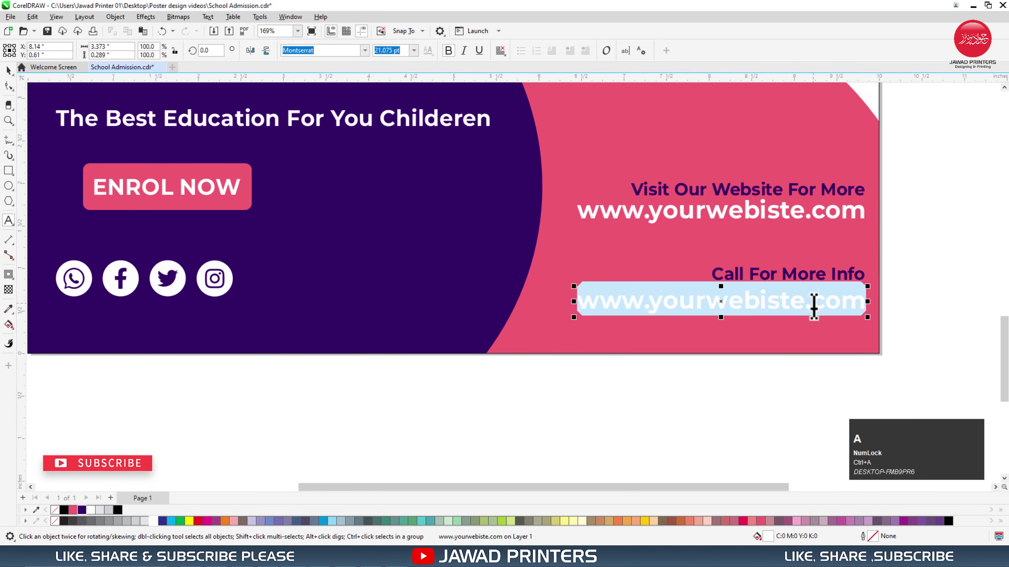
key("space")
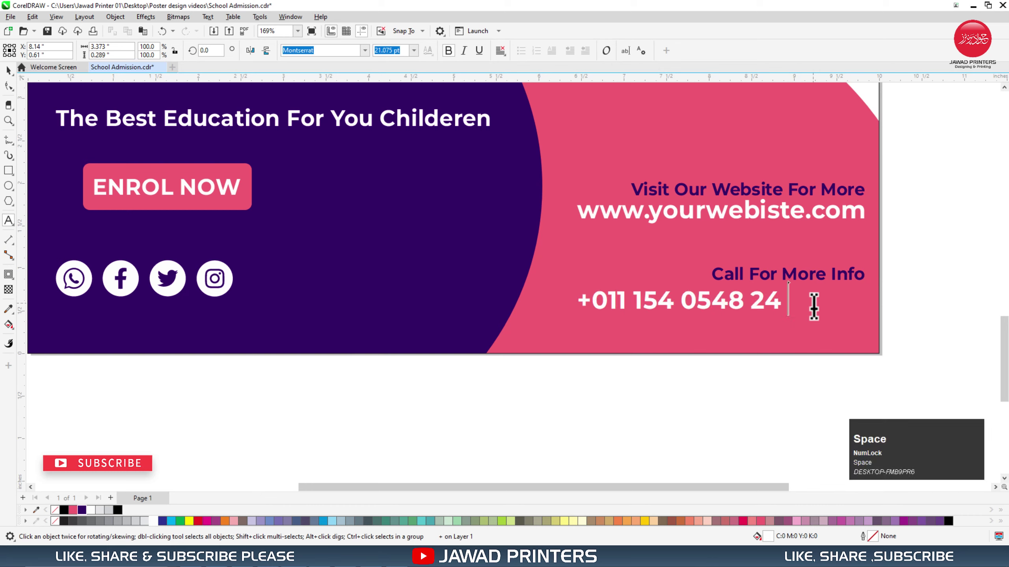
key("ctrl+space")
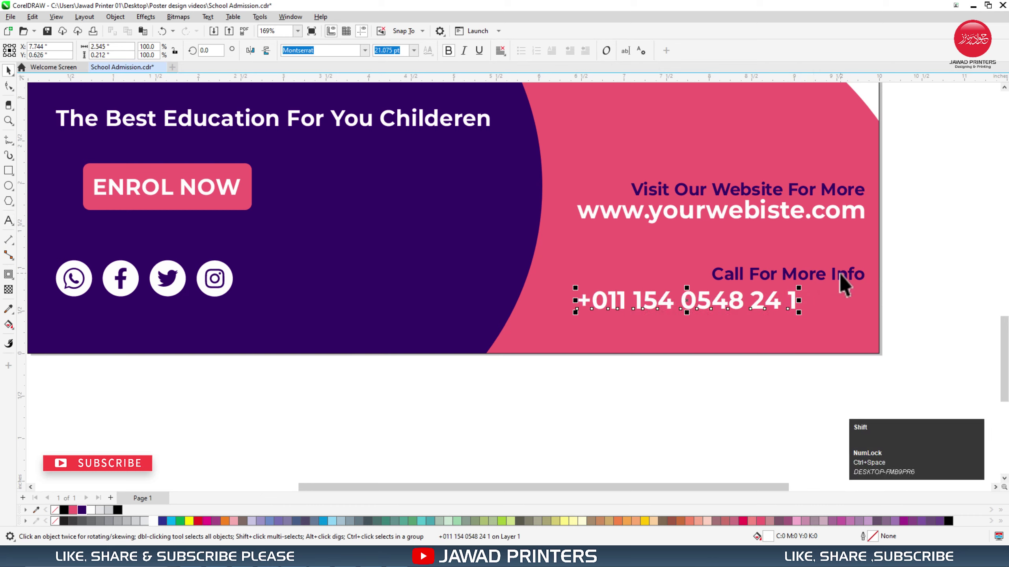
left_click(848, 282)
key("r")
left_click(913, 288)
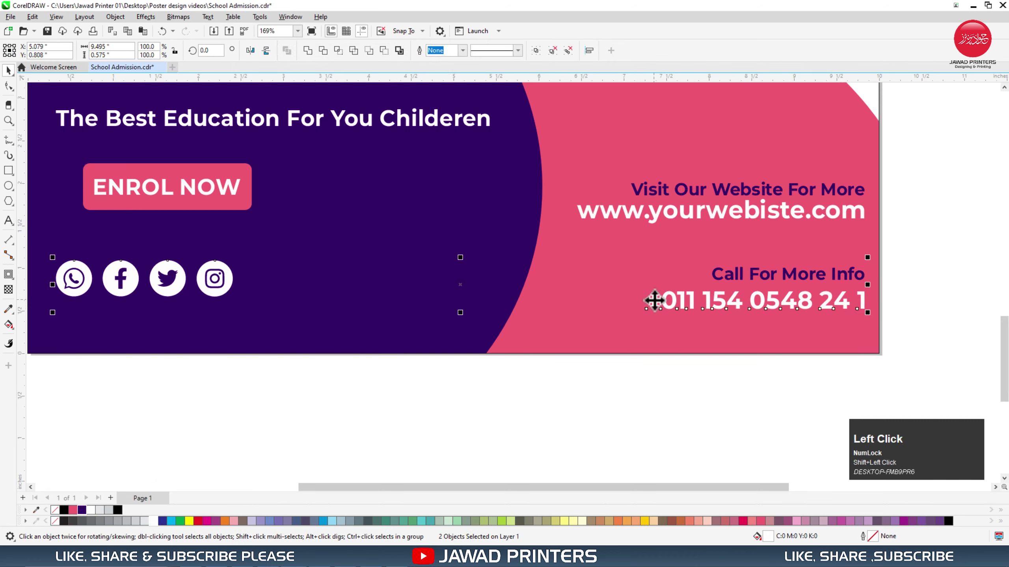
key("b")
left_click(642, 386)
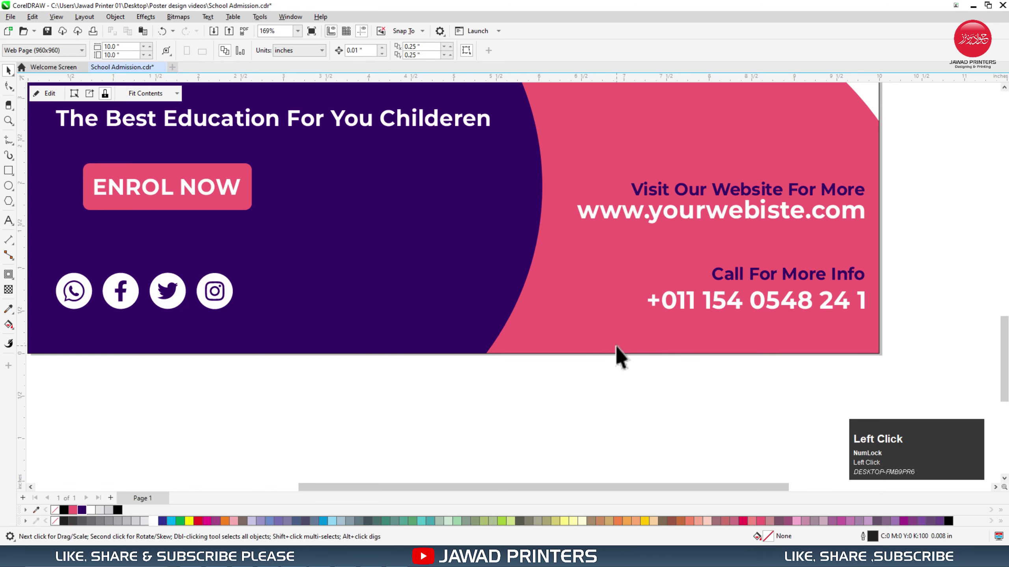
Fit the poster to view, select it all and show it as a full-screen preview
key("shift+F2")
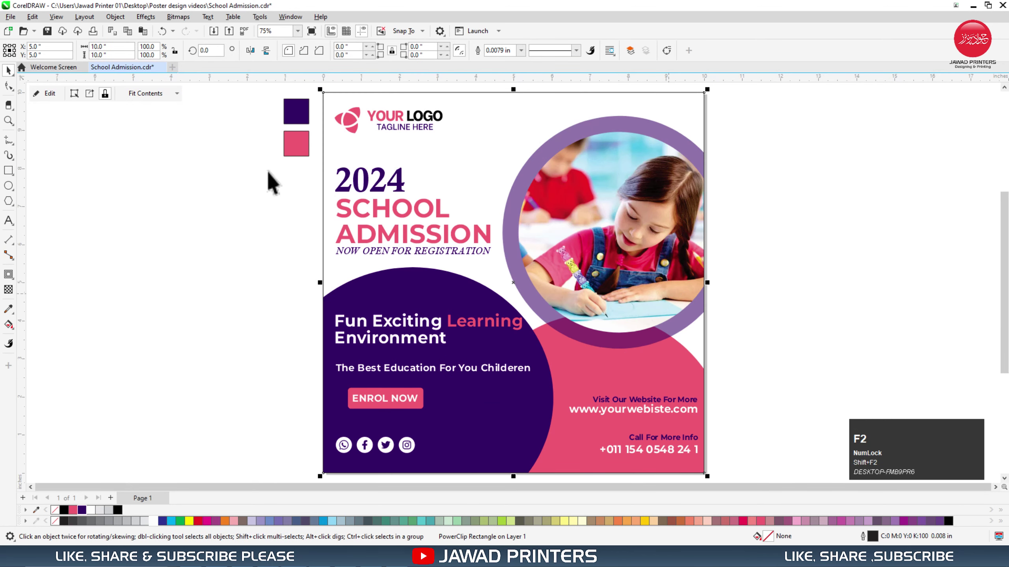
left_click_drag(264, 183, 734, 167)
right_click(735, 167)
left_click(755, 174)
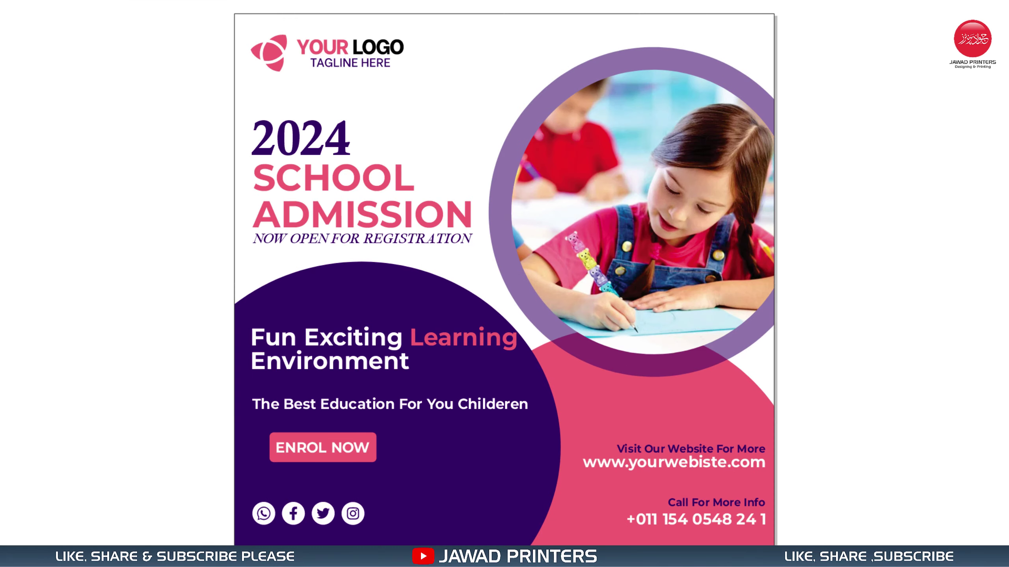